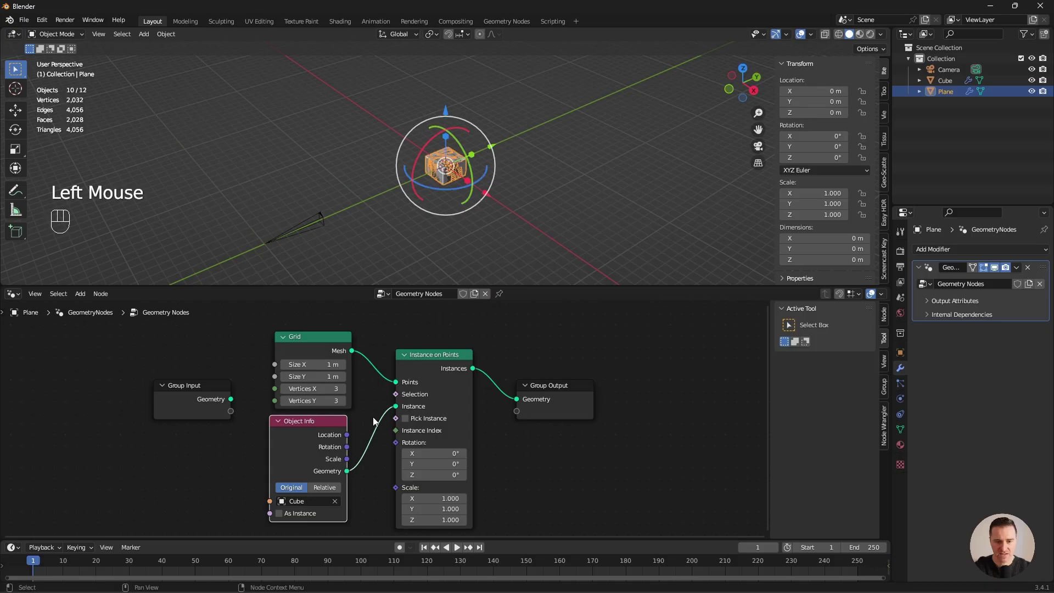
Give the cube a Bevel modifier with a wider width and 12 segments for smoothly rounded edges.
middle_click(473, 195)
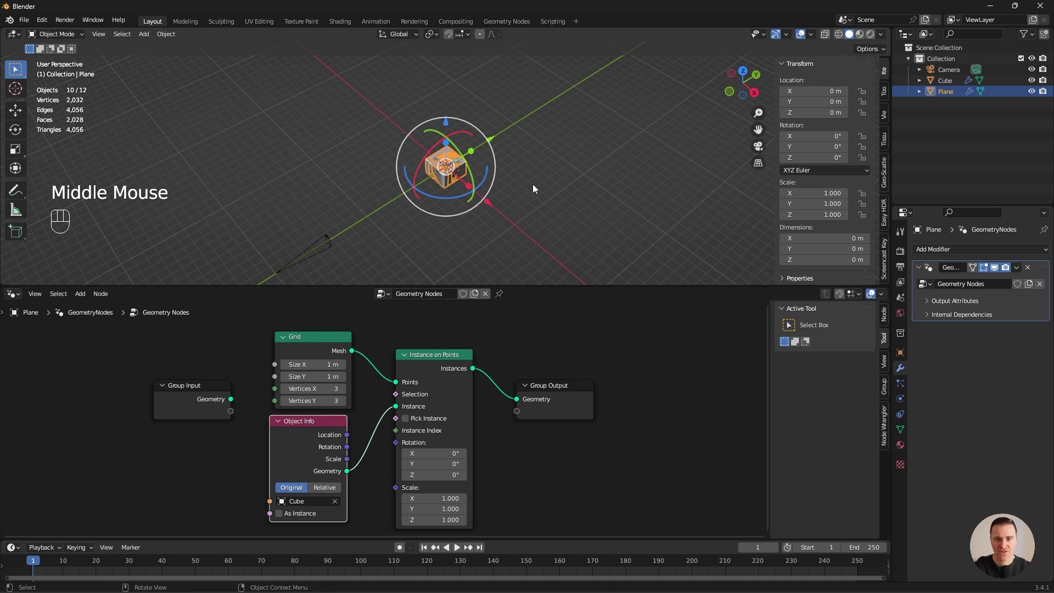
click(536, 189)
scroll(up, 3)
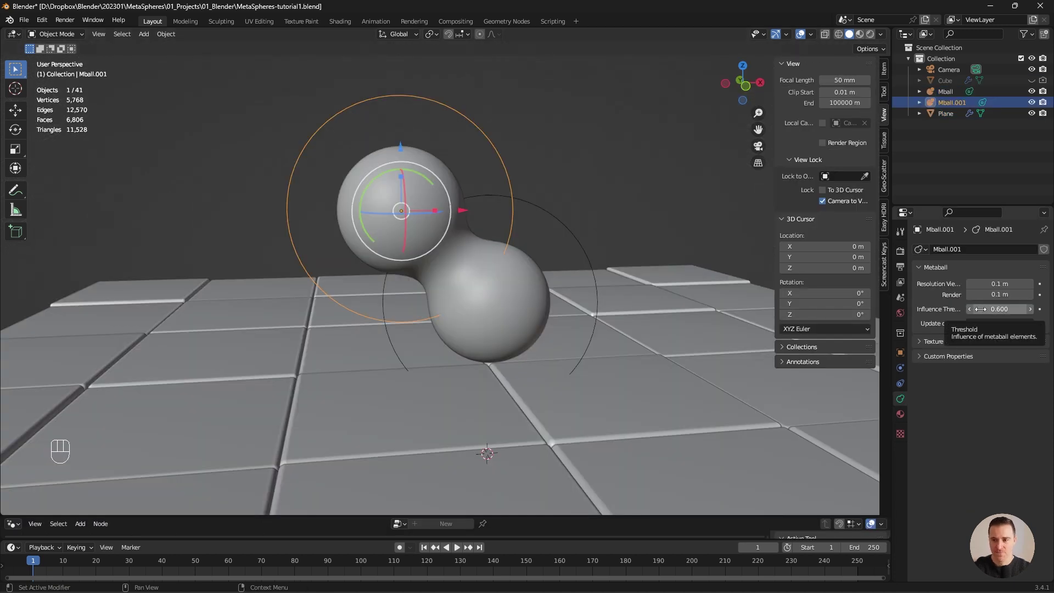
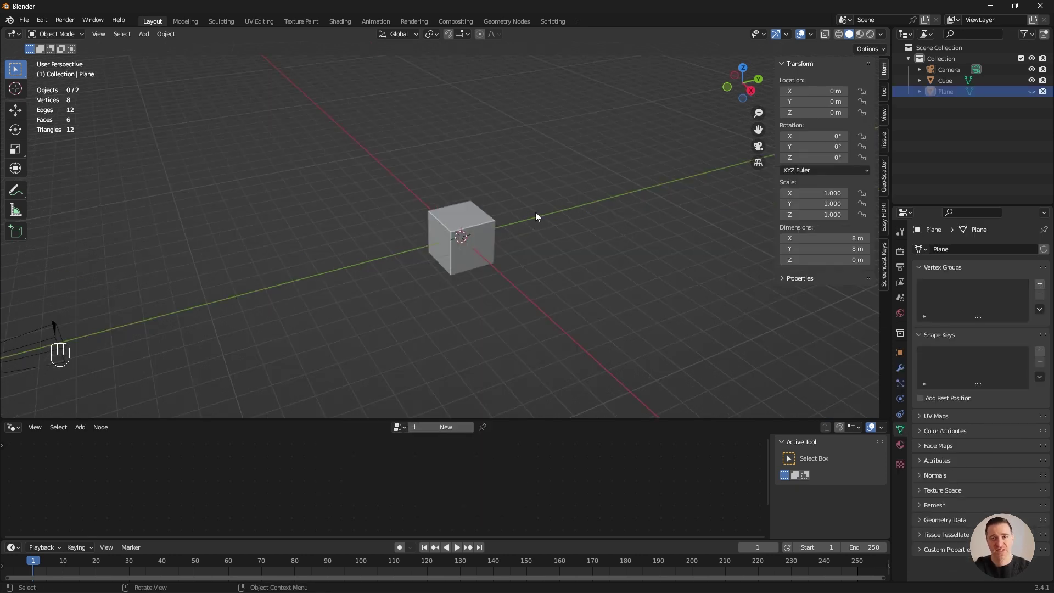
click(483, 225)
click(903, 372)
drag(949, 251, 842, 293)
scroll(up, 3)
middle_click(1032, 327)
click(1034, 326)
click(1033, 327)
double_click(1034, 326)
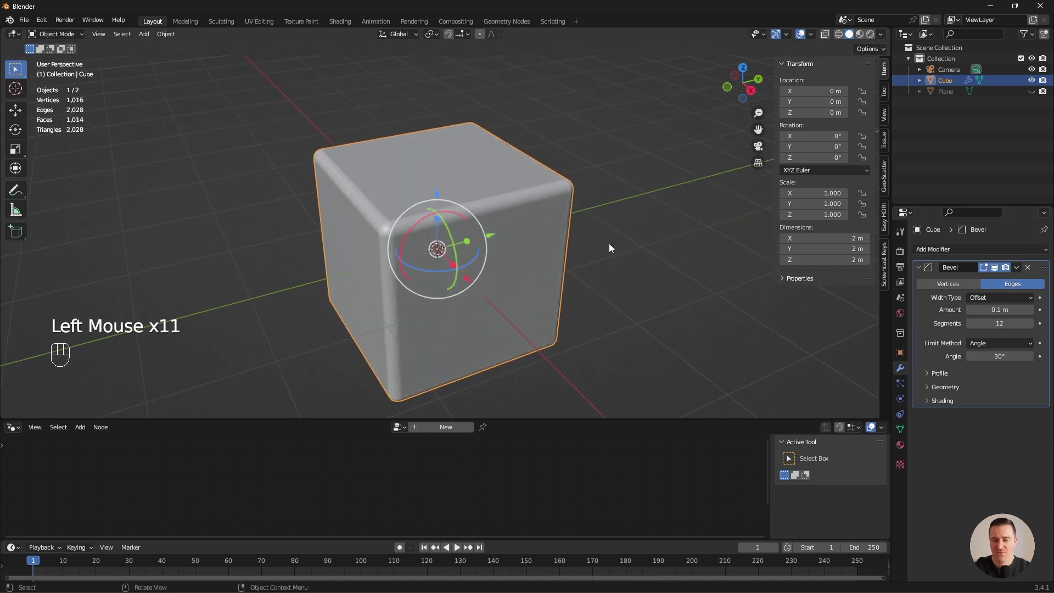
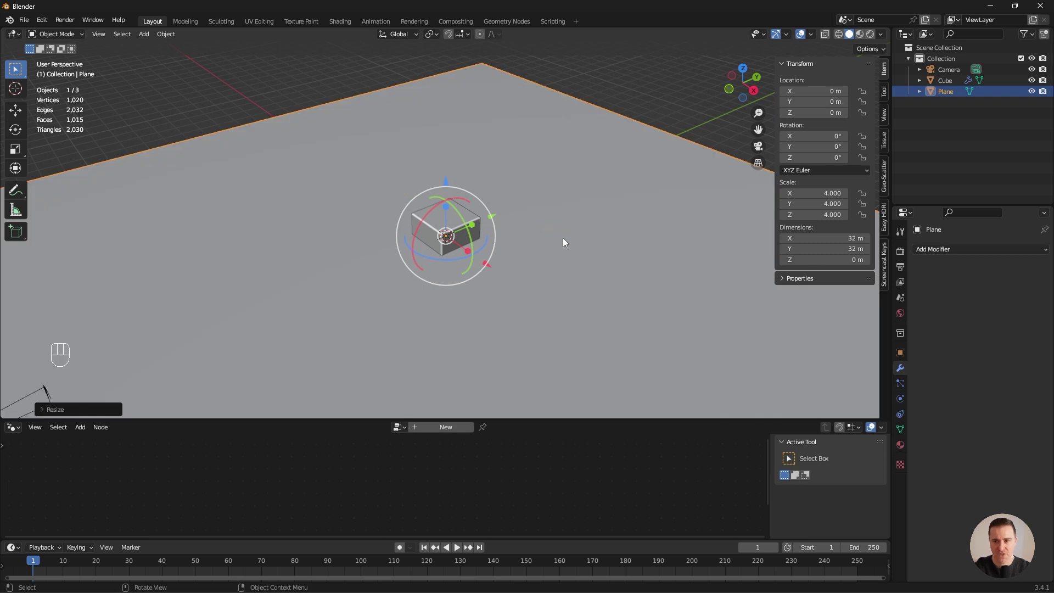
Scale the floor plane up to 32 m and apply its scale with Ctrl+A.
scroll(down, 3)
scroll(down, 3)
key(ctrl+a)
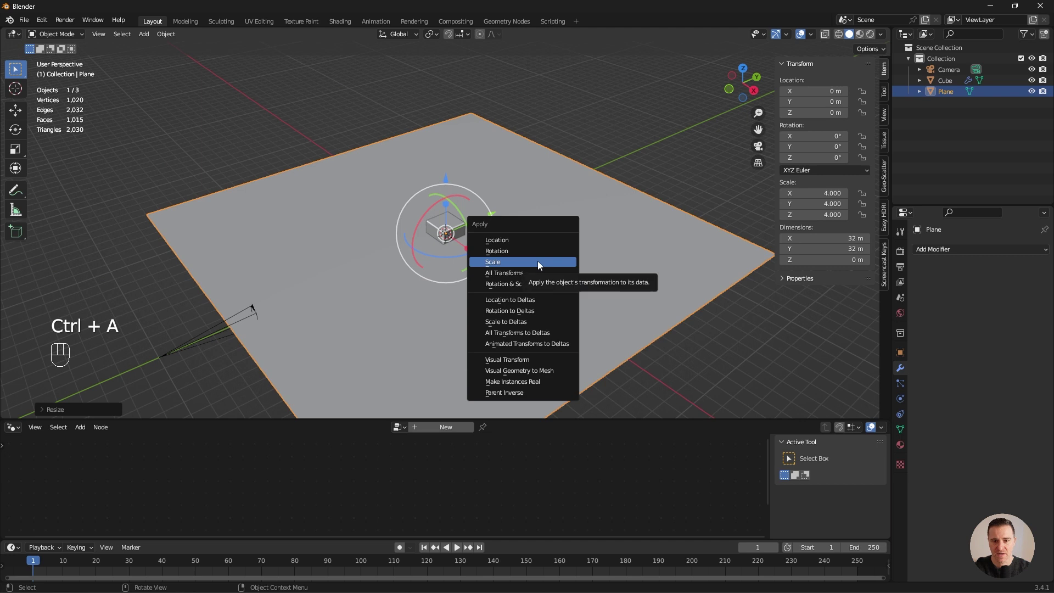
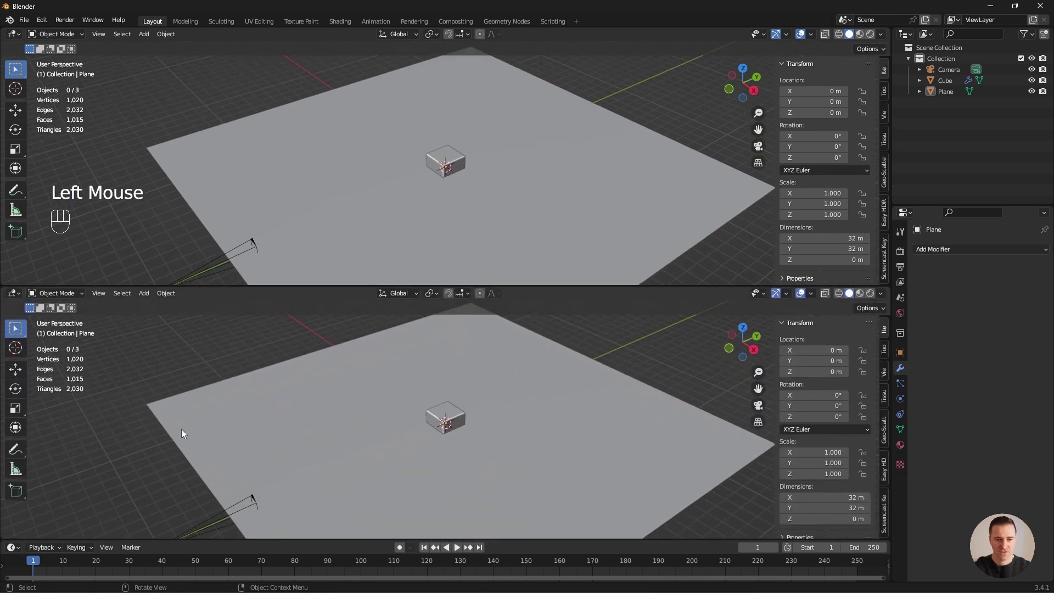
Split a Geometry Node Editor under the 3D view and create a new Geometry Nodes setup on the plane.
drag(19, 297, 76, 389)
click(662, 220)
click(441, 299)
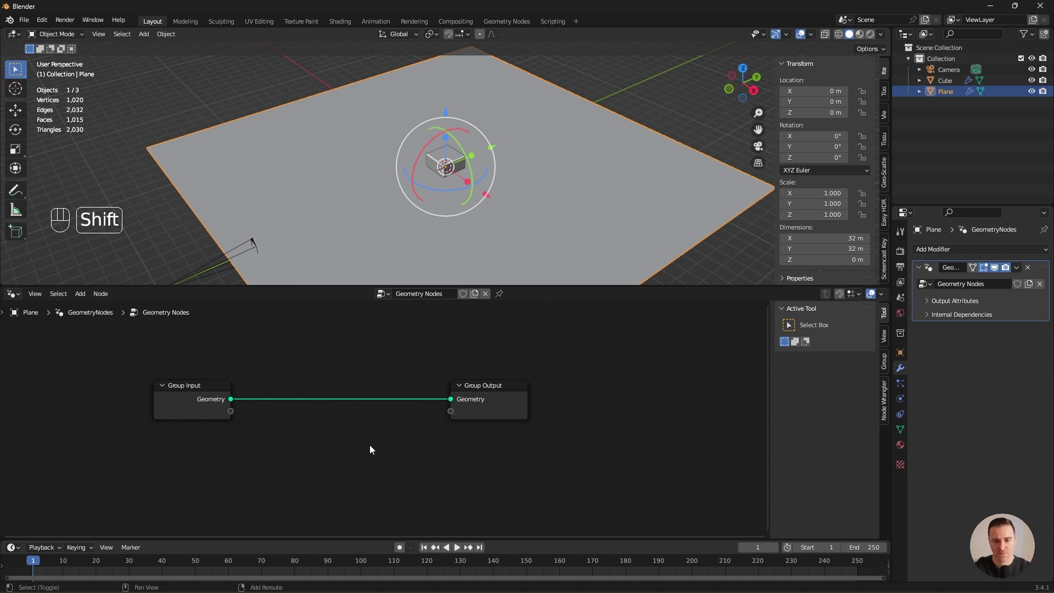
Instance the bevelled cube on a Grid's points using Instance on Points, Grid and Object Info nodes.
key(shift+a)
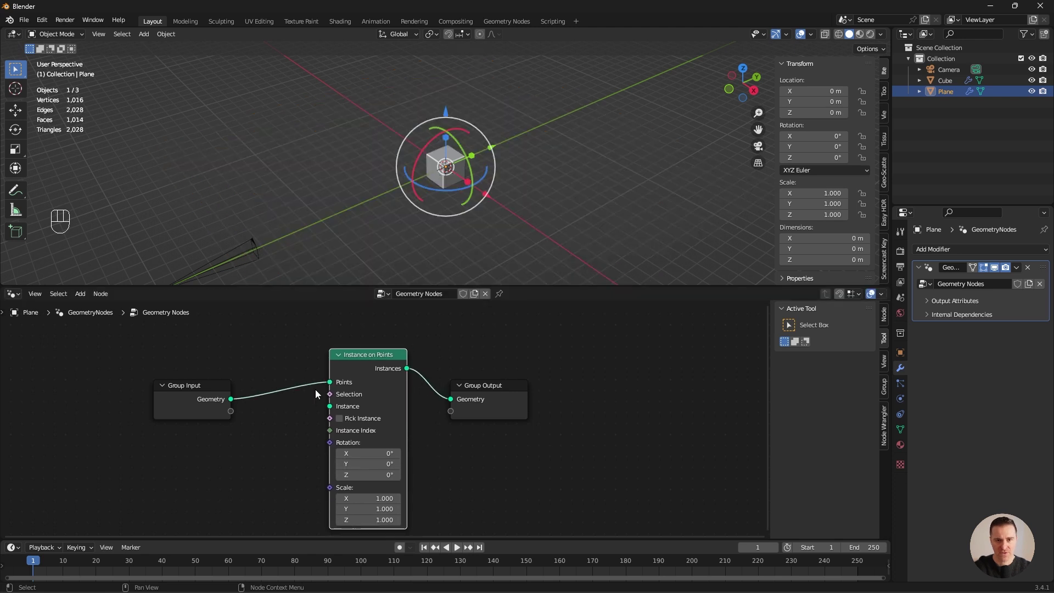
click(303, 430)
click(490, 355)
key(shift+a)
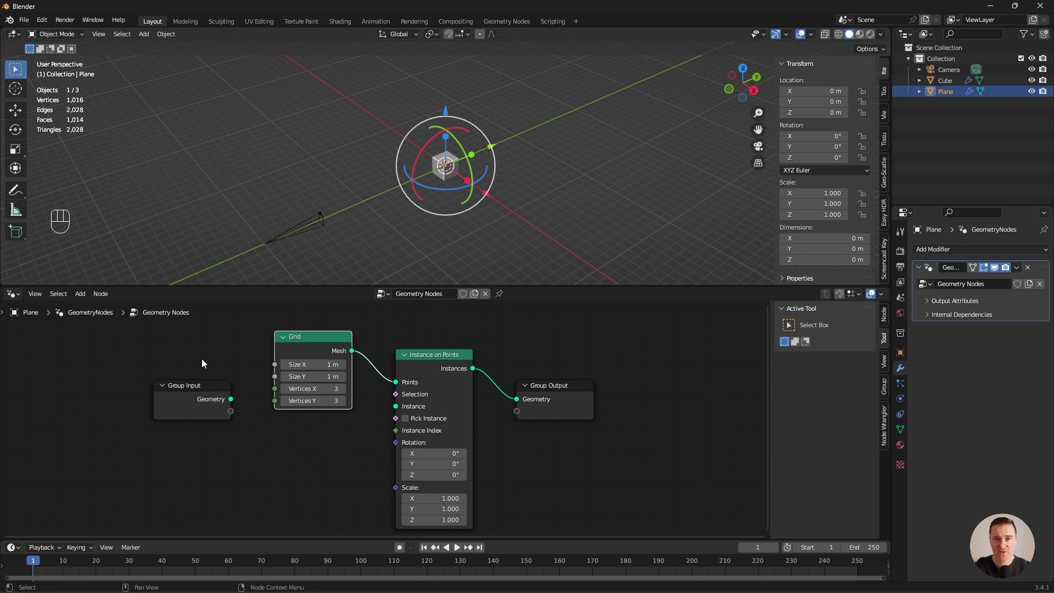
key(shift+a)
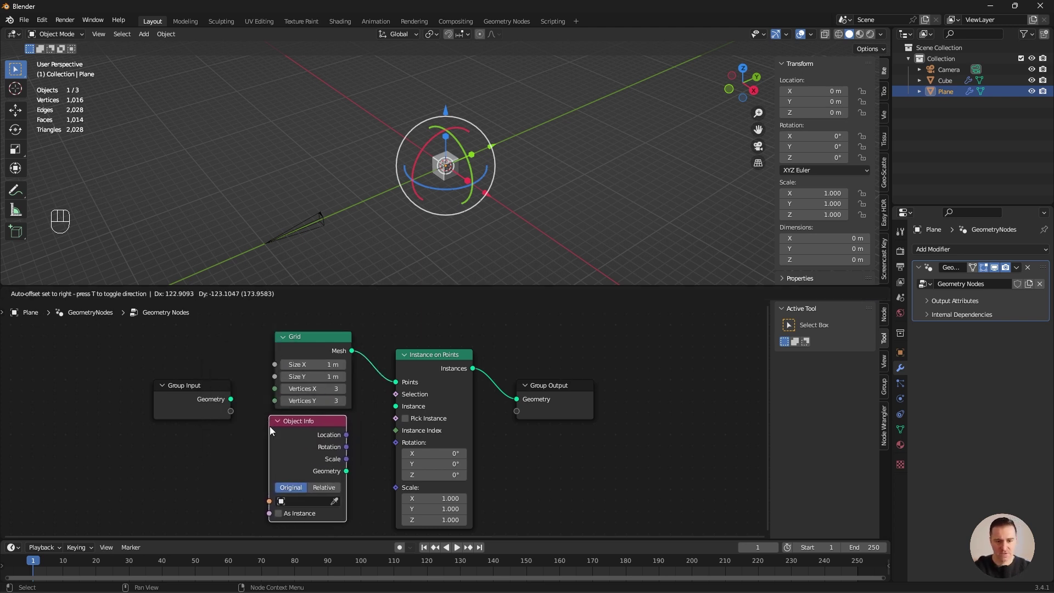
drag(339, 502, 367, 448)
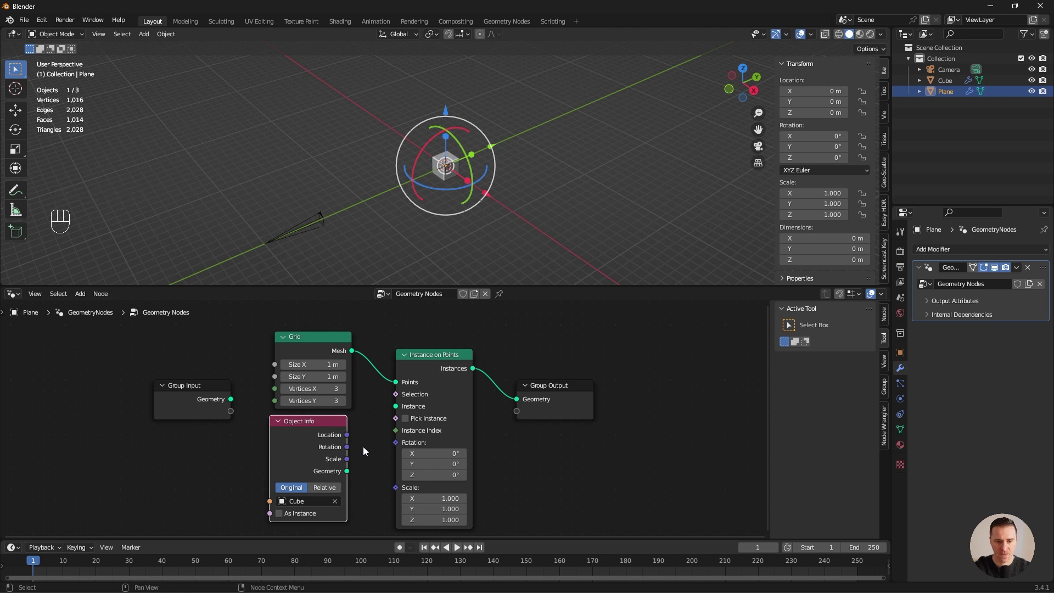
drag(351, 474, 399, 410)
Set the grid to about 17.1 m wide with 6 by 6 vertices.
scroll(up, 3)
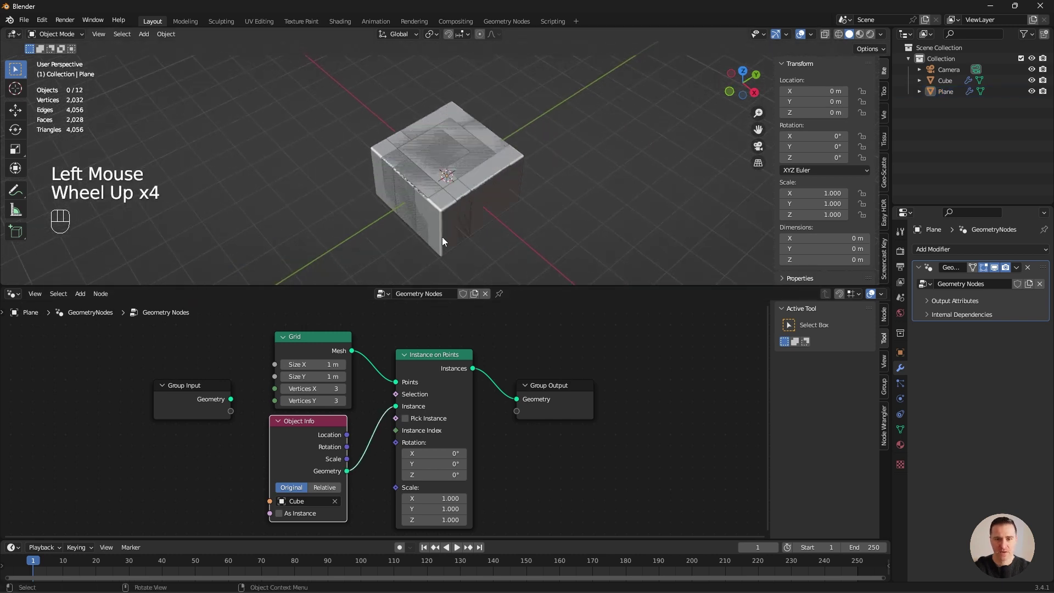
scroll(up, 3)
click(317, 342)
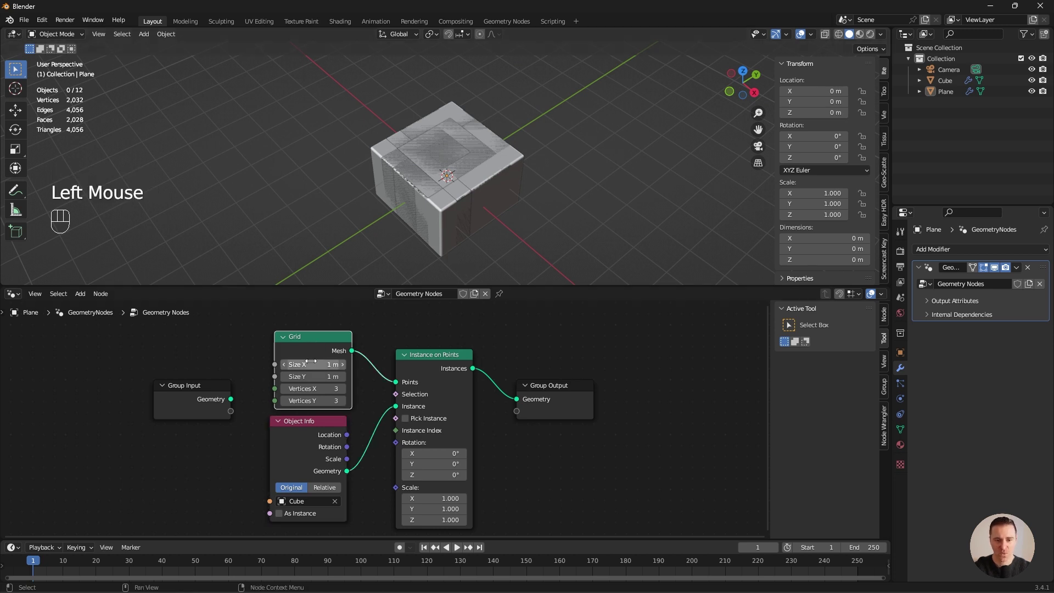
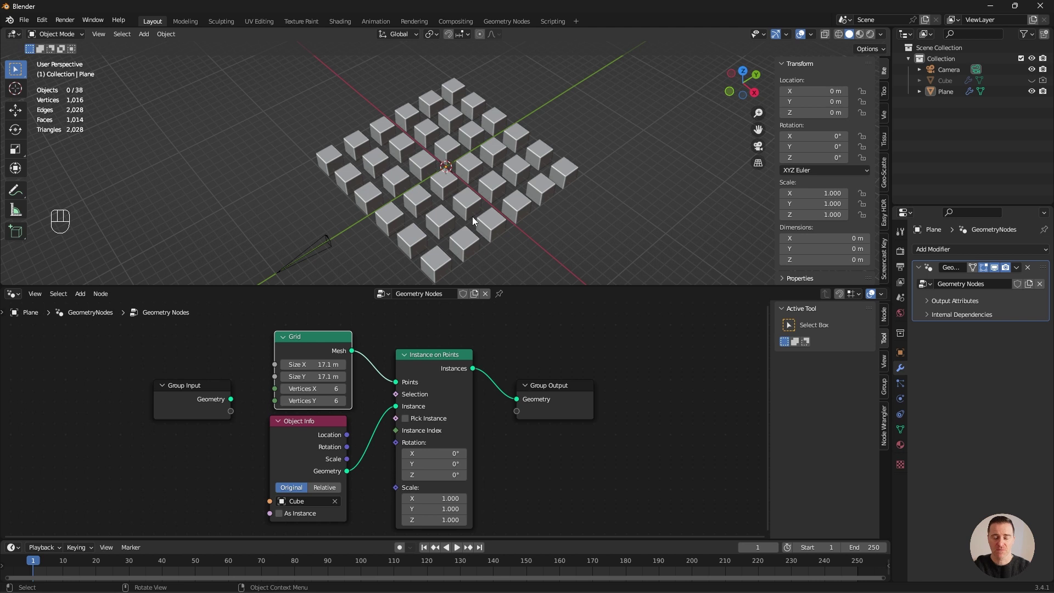
Offset the instances with a Set Position node fed by a vector Random Value node, adjusting its Min/Max range.
key(shift+a)
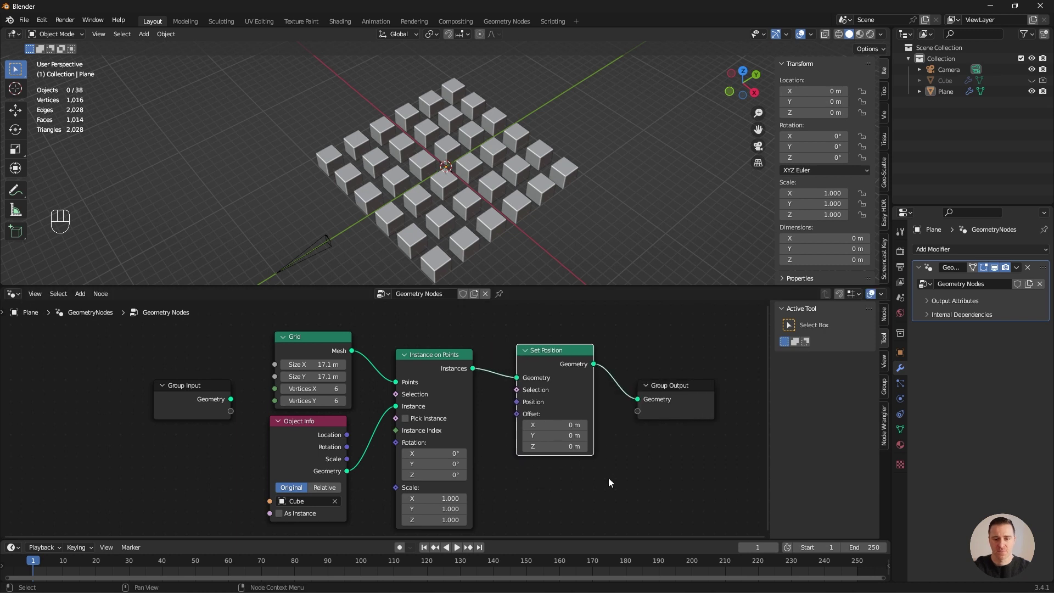
click(584, 464)
key(shift+a)
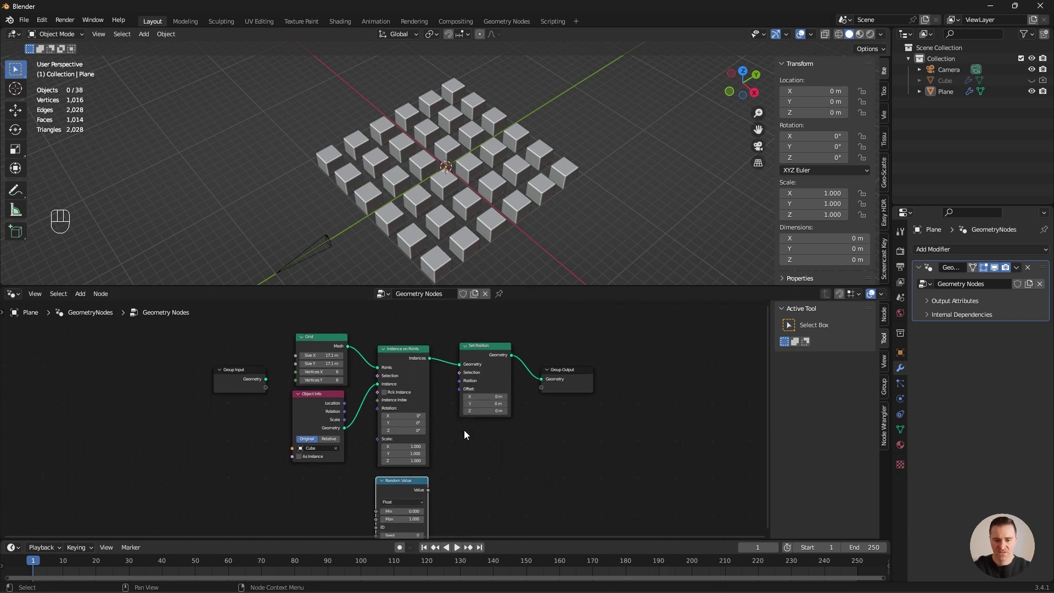
drag(431, 494, 464, 392)
middle_click(498, 494)
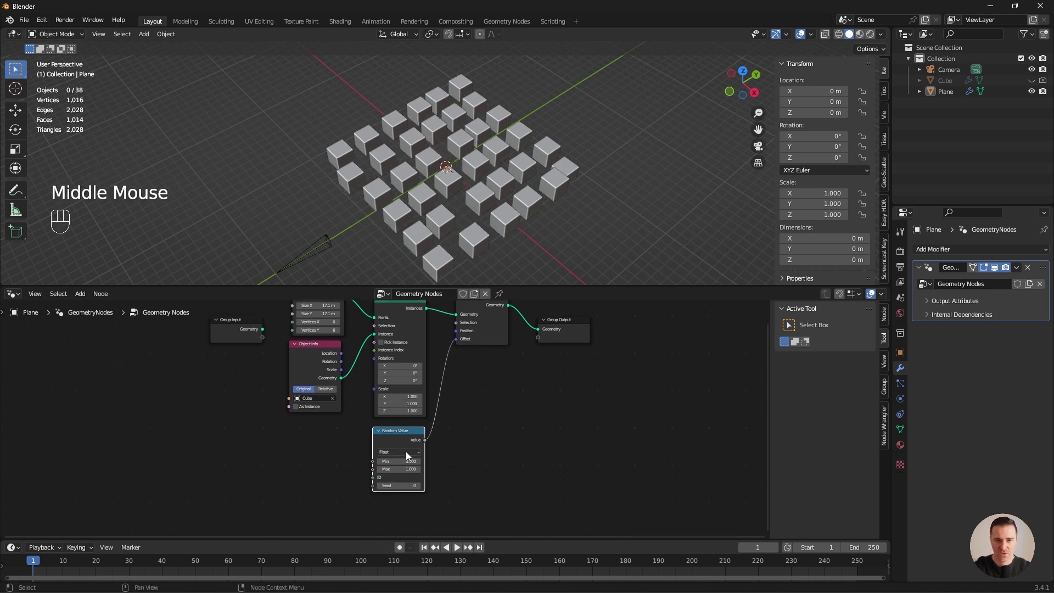
drag(419, 454, 400, 478)
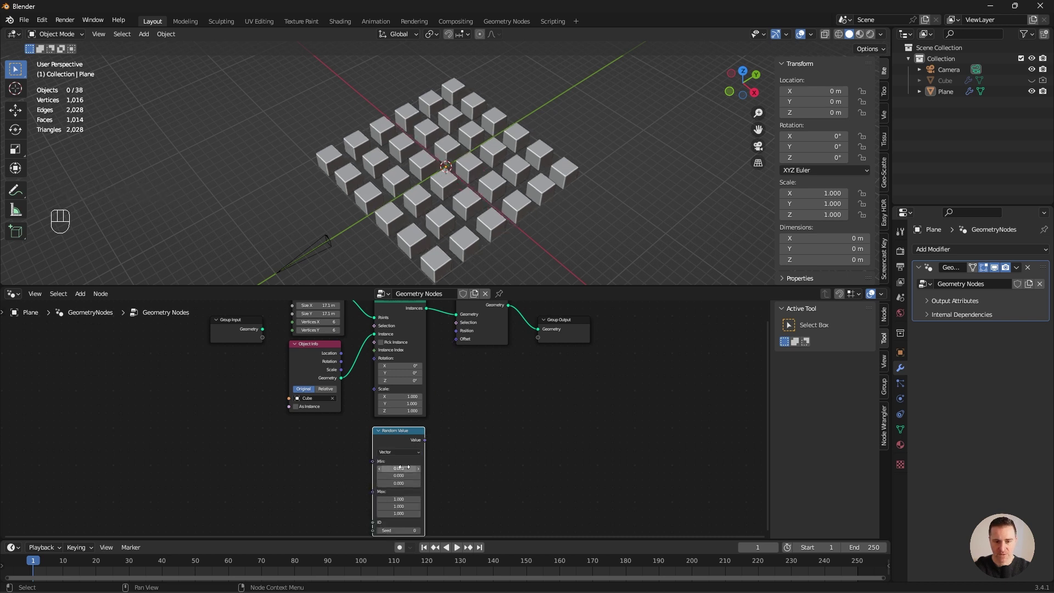
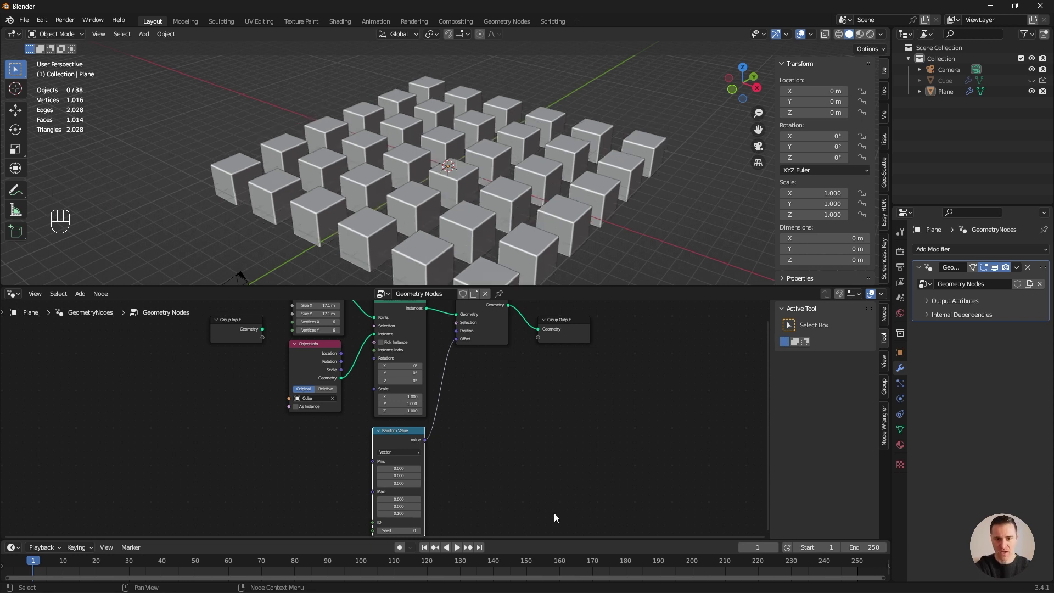
Drive the Instance on Points scale from a new Value node.
middle_click(430, 205)
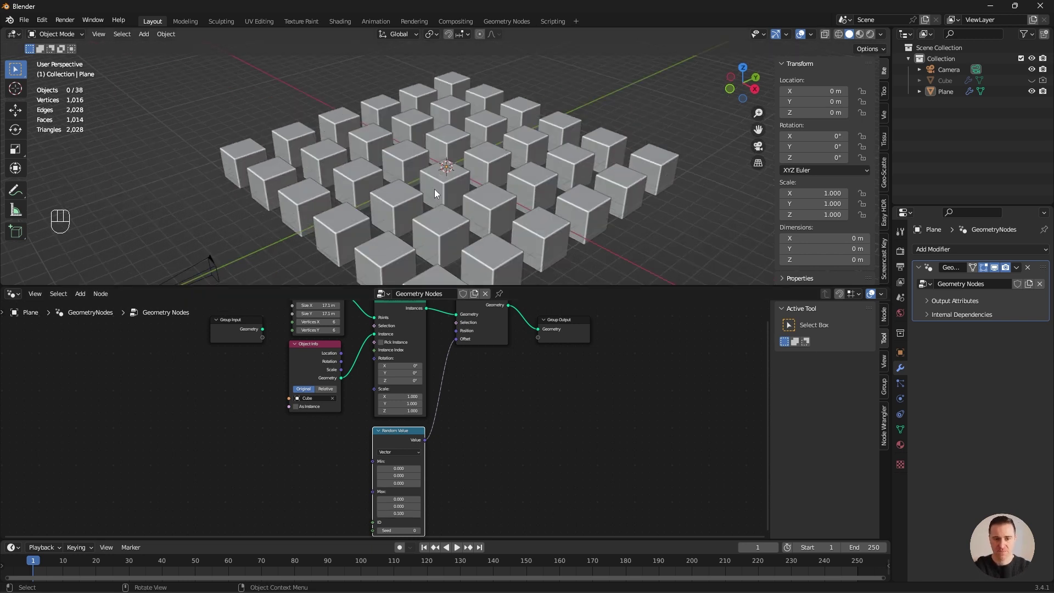
middle_click(247, 384)
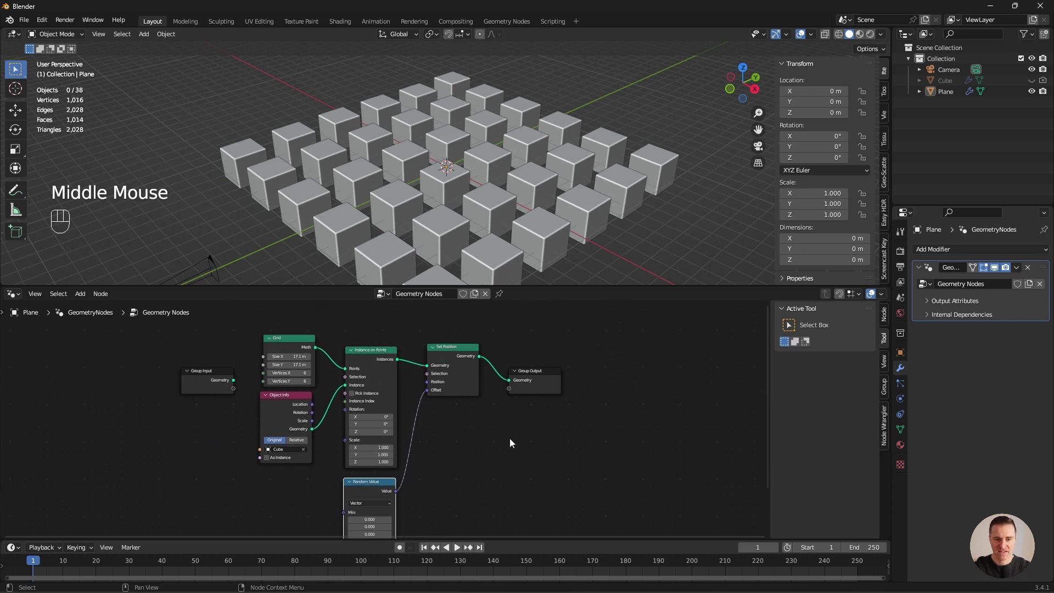
key(shift+a)
click(507, 456)
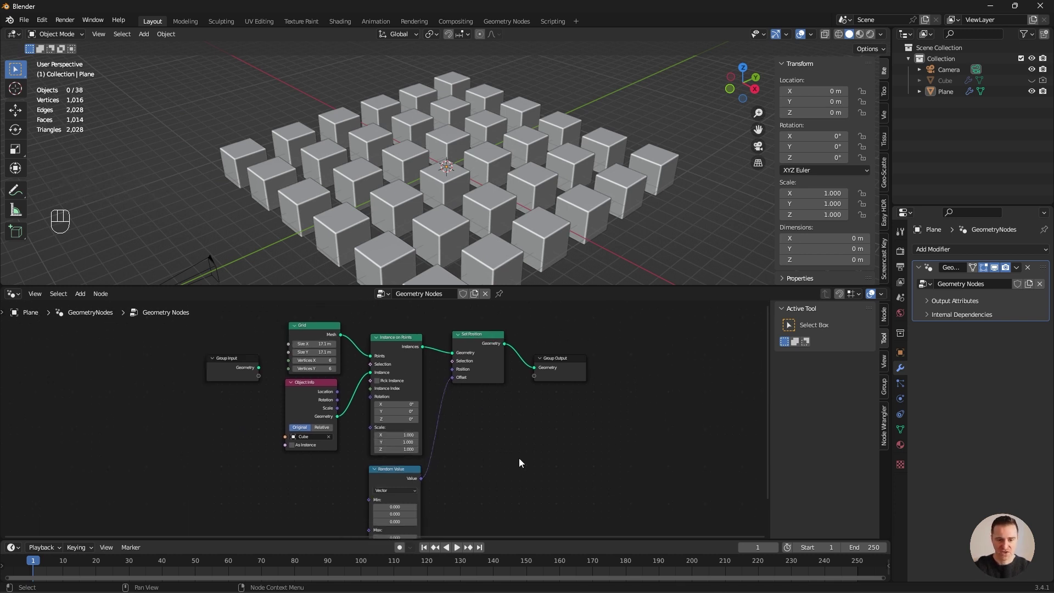
key(shift+a)
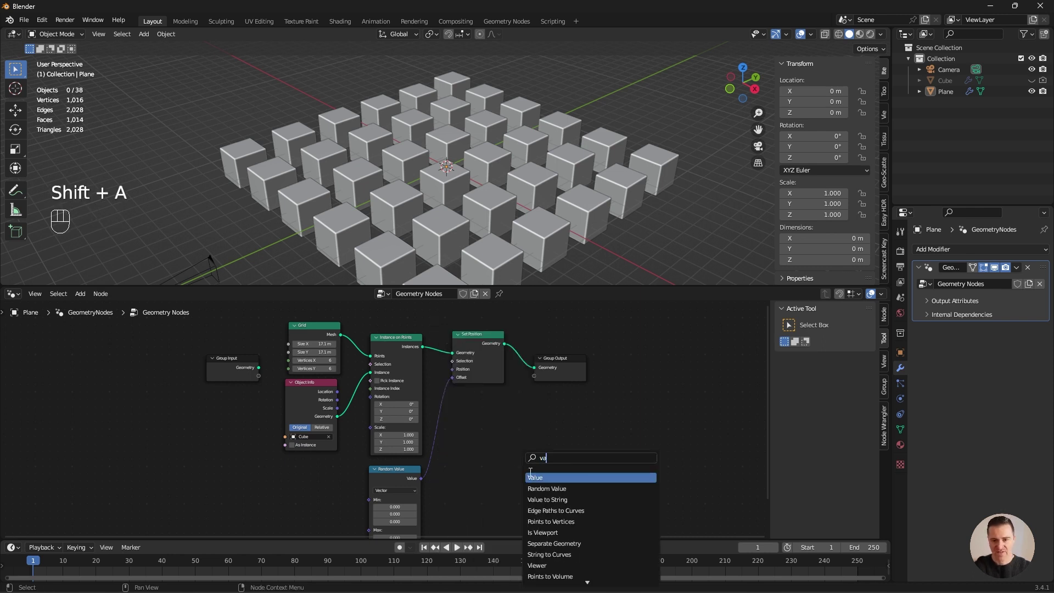
drag(340, 477, 375, 432)
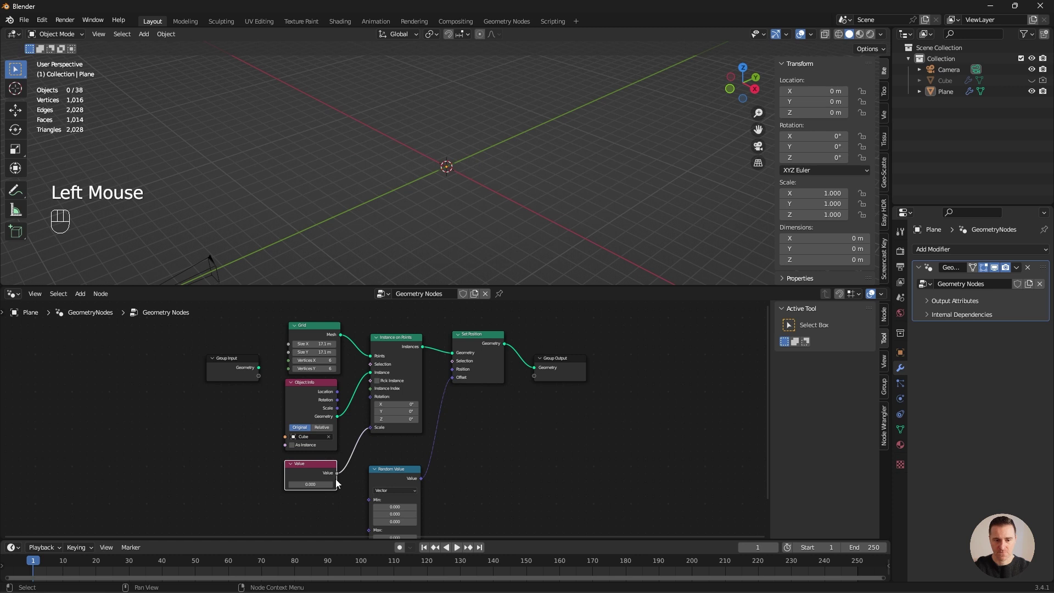
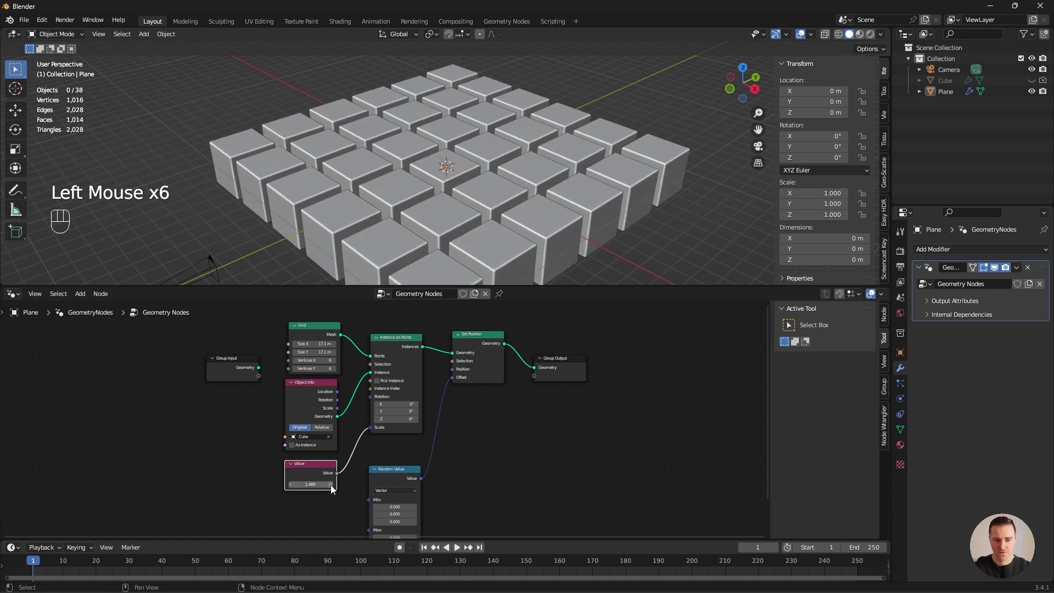
Raise the scale value from Top view until only narrow gaps separate the tiles.
click(334, 488)
click(333, 488)
middle_click(439, 211)
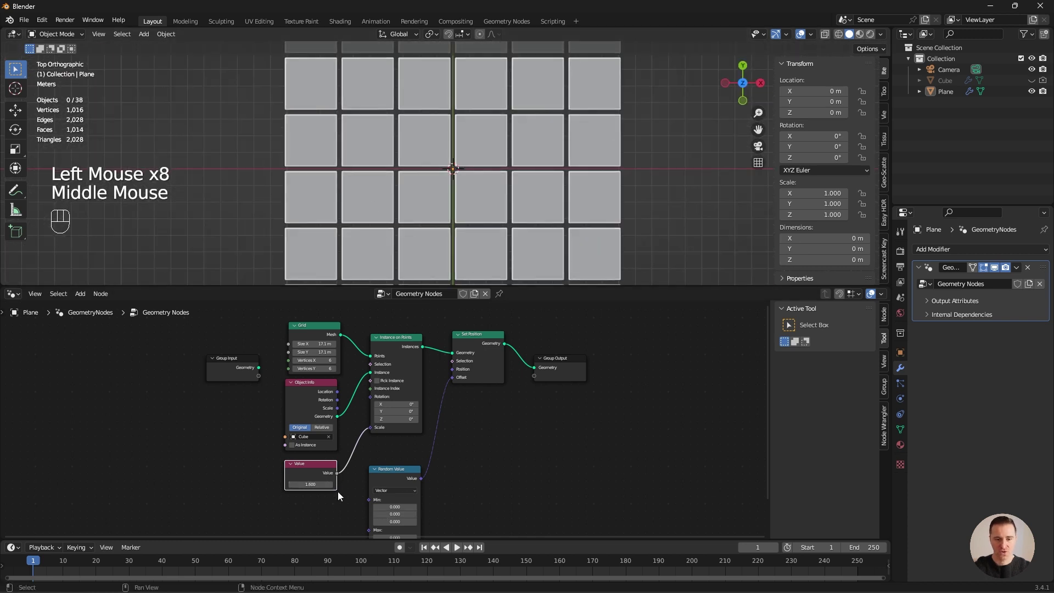
click(334, 488)
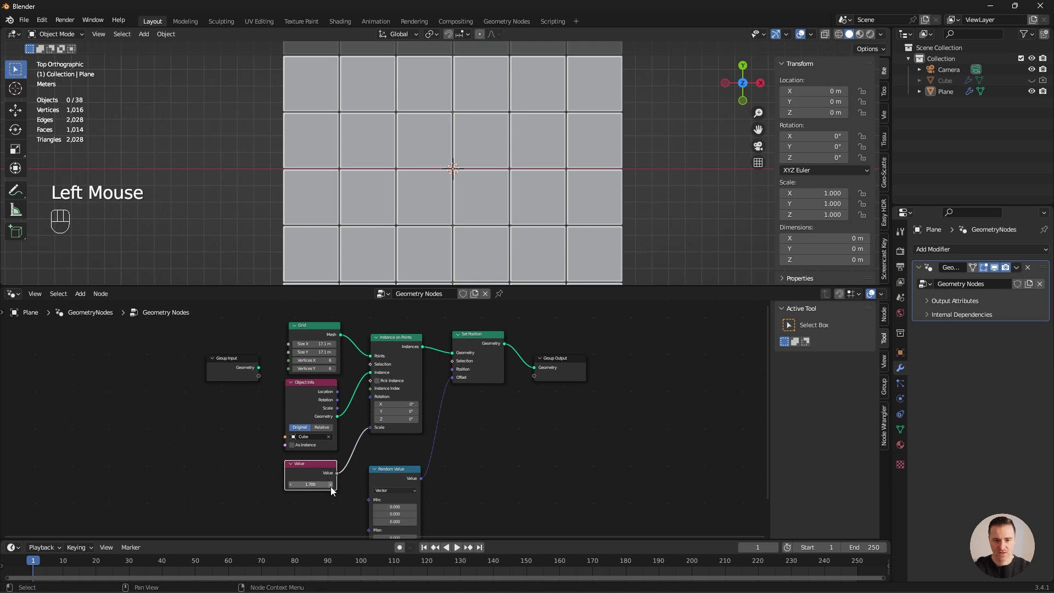
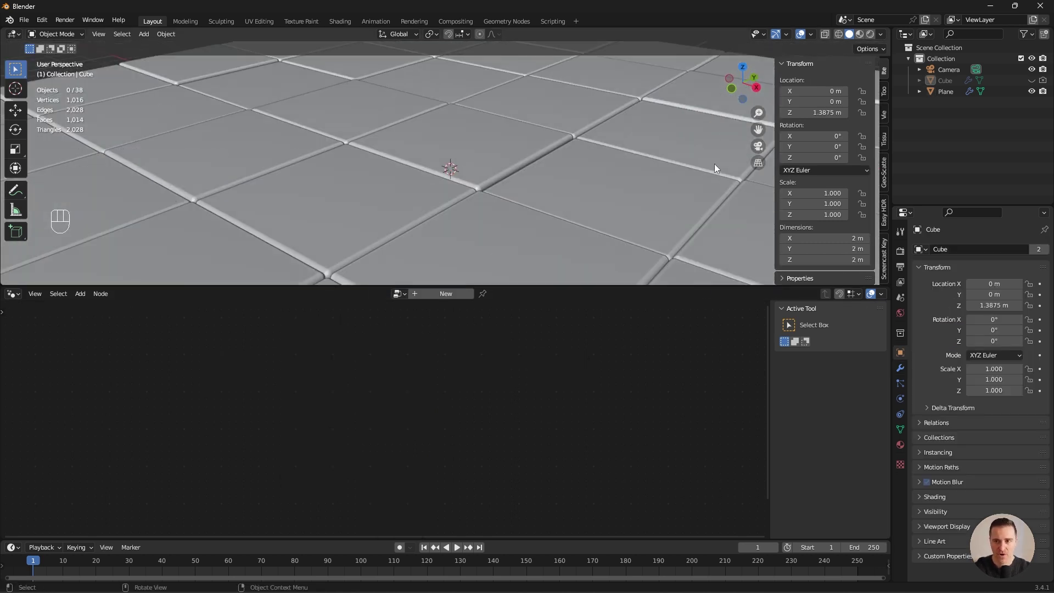
Look through the scene camera and bring up the viewport View settings panel.
click(763, 151)
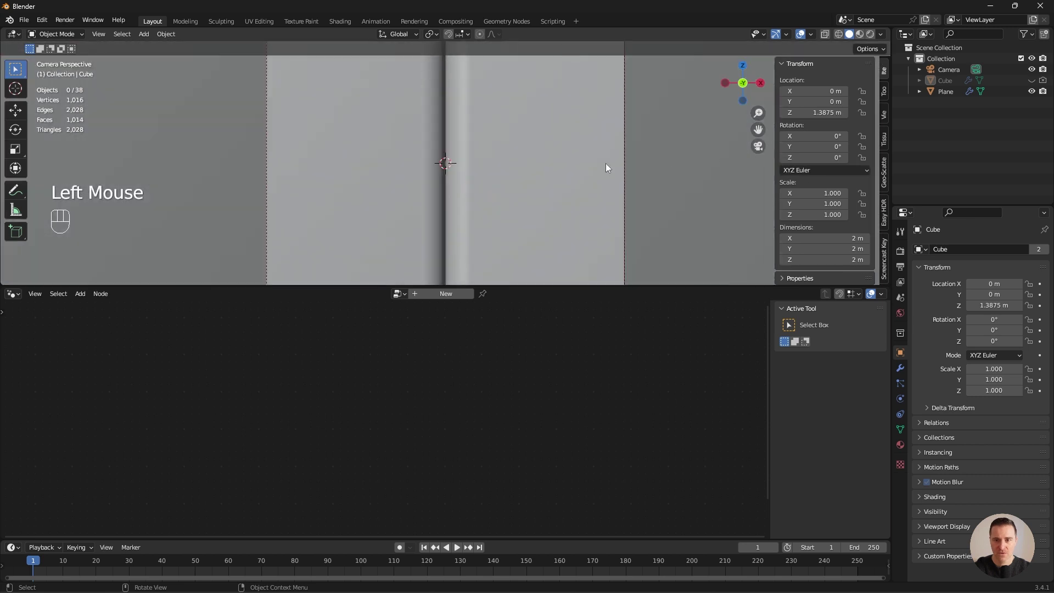
click(886, 114)
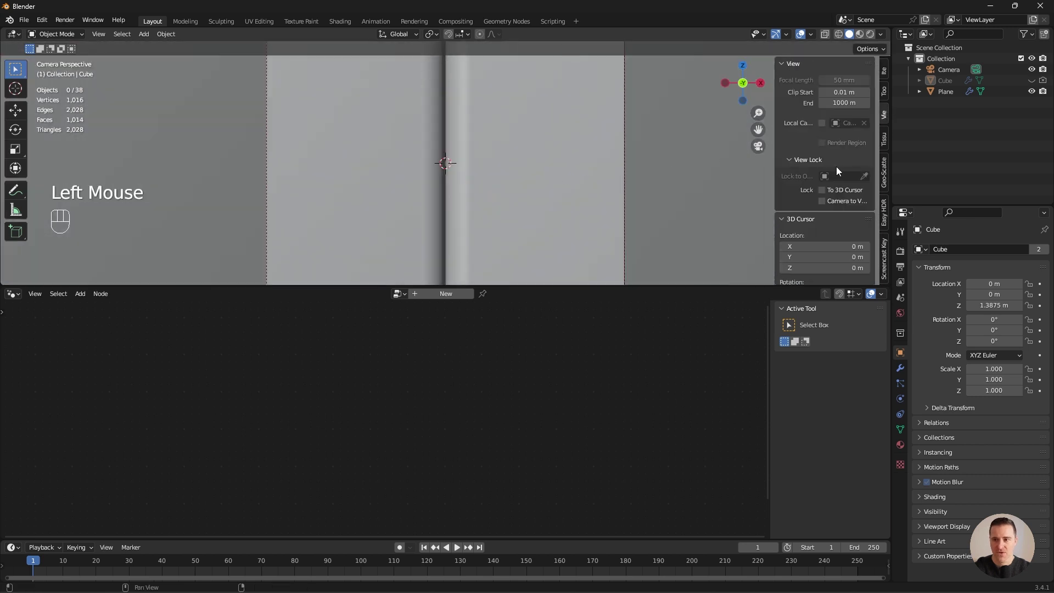
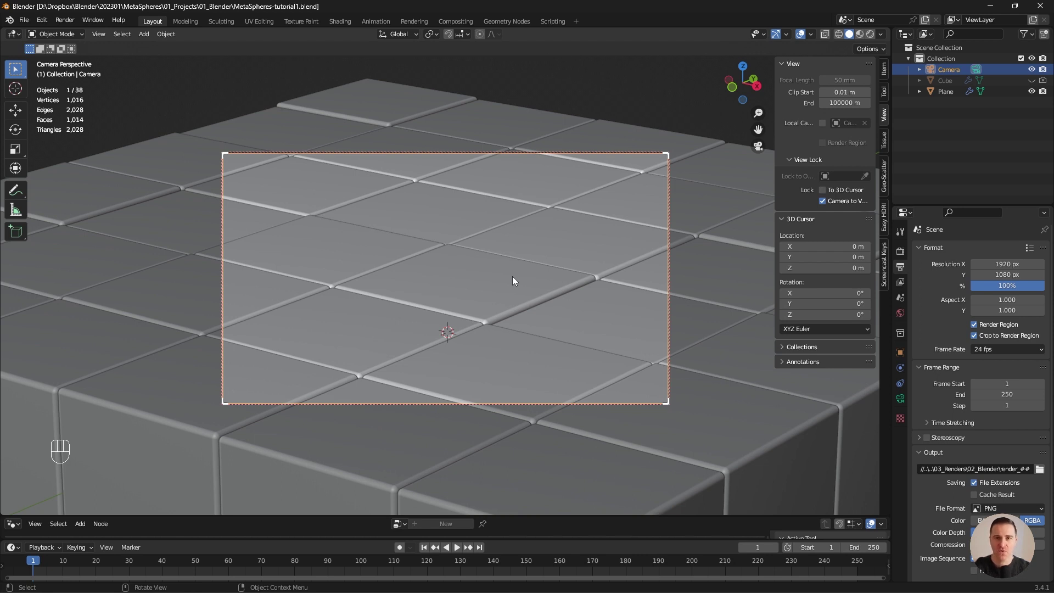
Add a metaball Ball, scale it and position it above the tile floor.
key(shift+a)
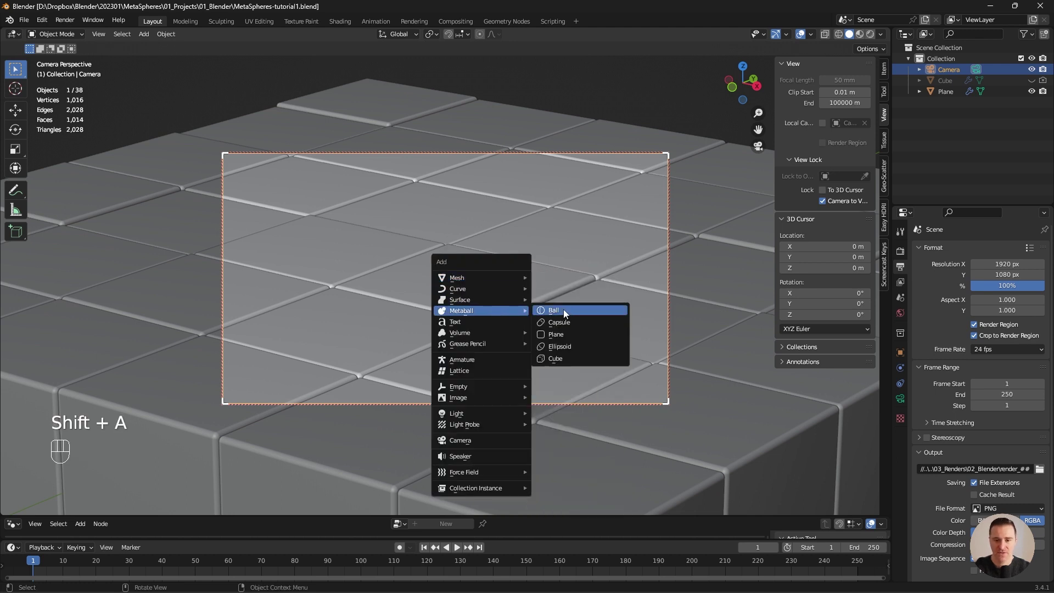
drag(451, 246, 516, 229)
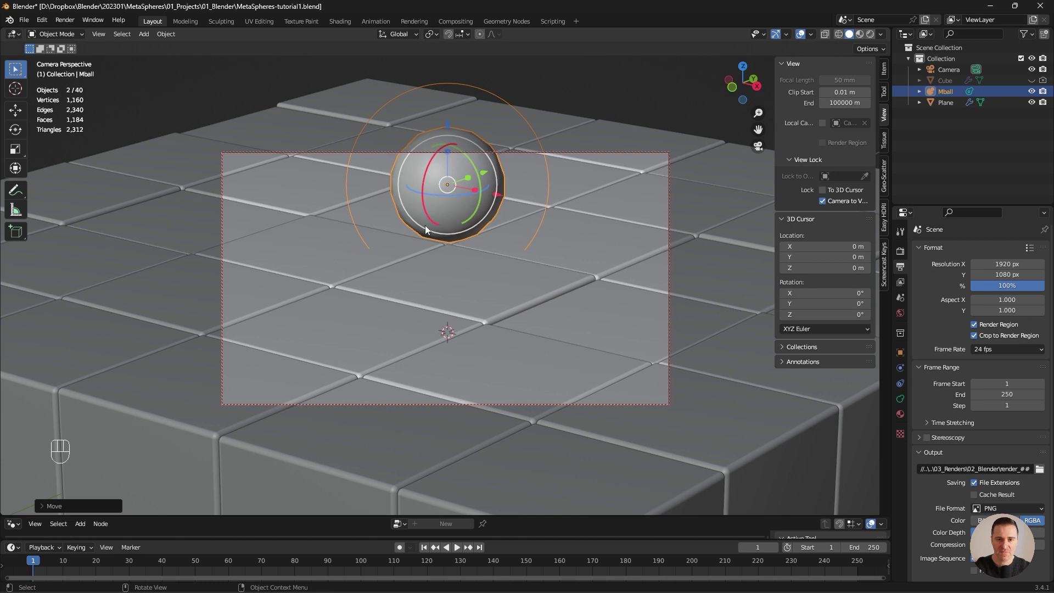
drag(468, 227, 479, 299)
drag(526, 296, 183, 380)
drag(765, 151, 544, 234)
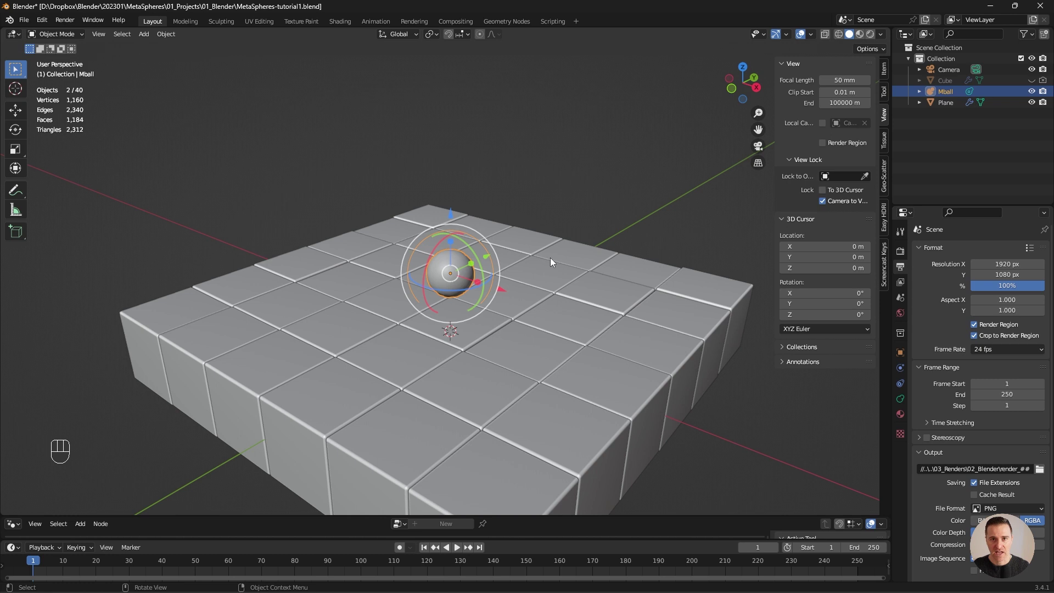
scroll(up, 3)
From front view, duplicate the metaball with Shift+D and move the copy upward so the two fuse.
drag(526, 295, 566, 278)
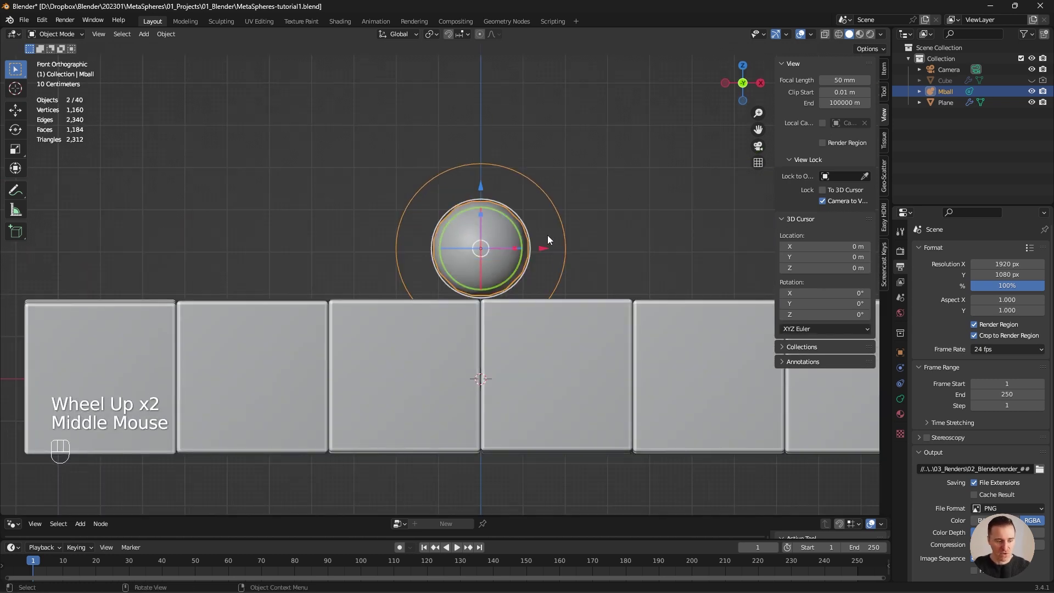
key(shift+d)
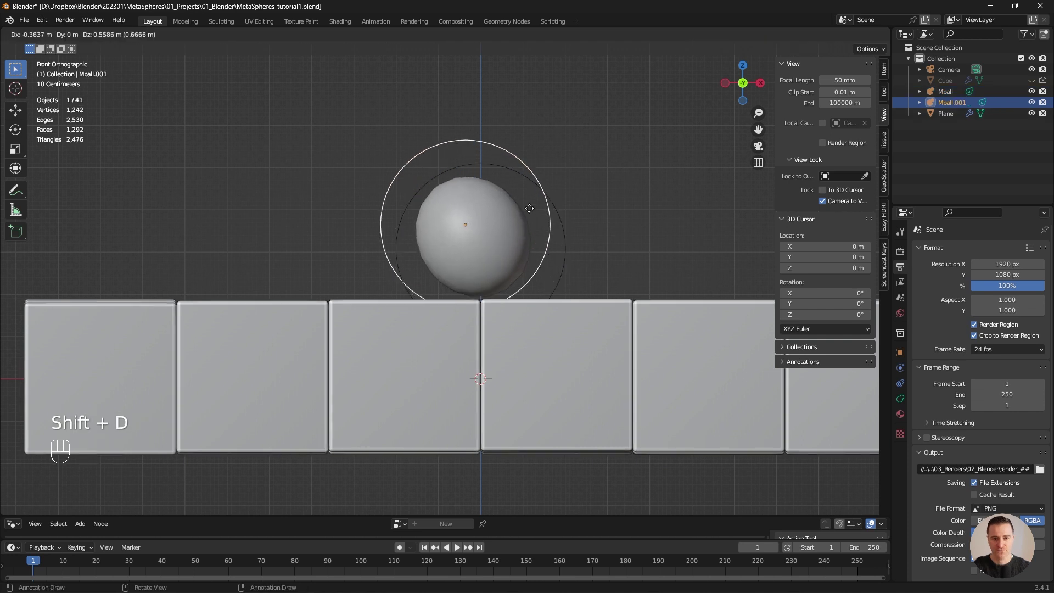
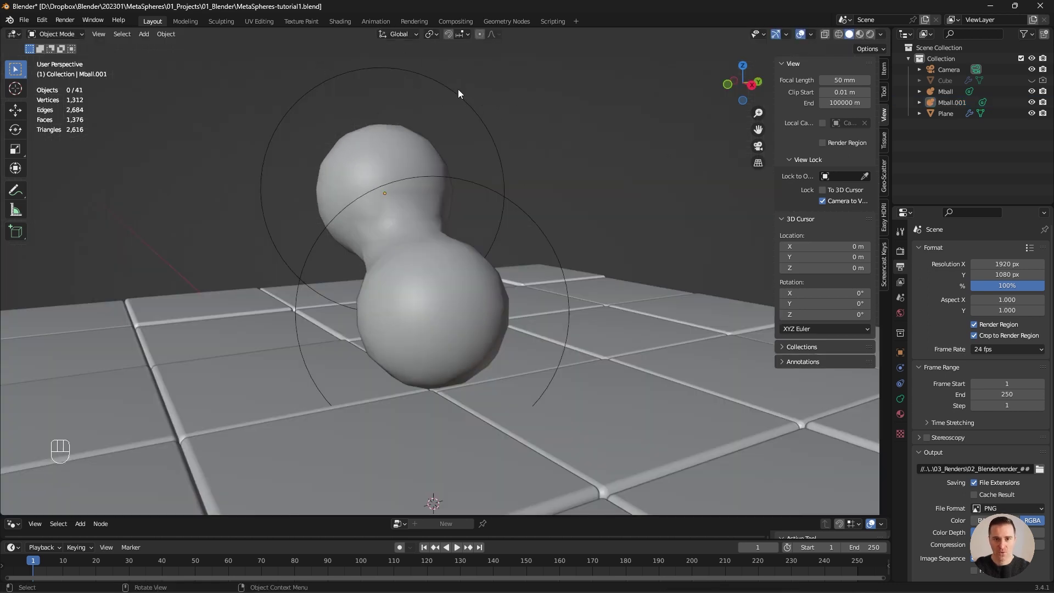
drag(456, 93, 552, 174)
middle_click(552, 174)
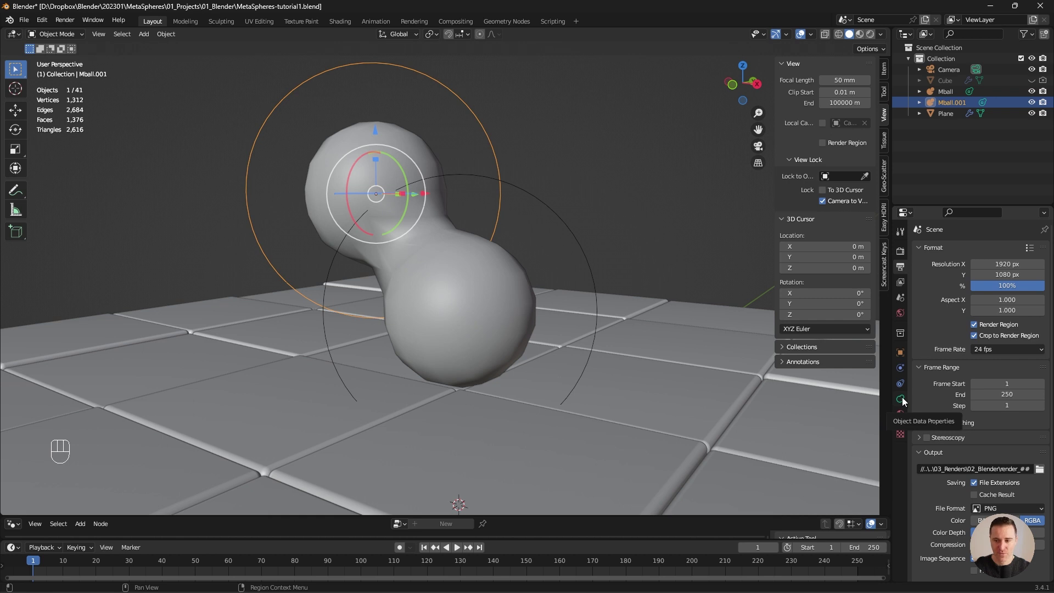
Set the metaball Resolution Viewport and Render to 0.1 m in Object Data Properties.
drag(906, 401, 976, 281)
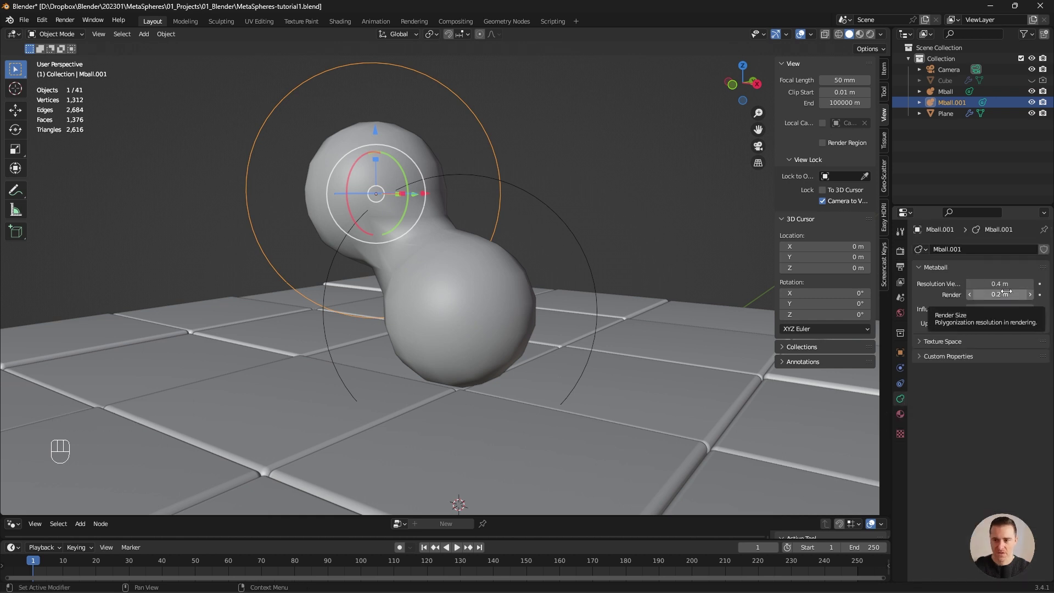
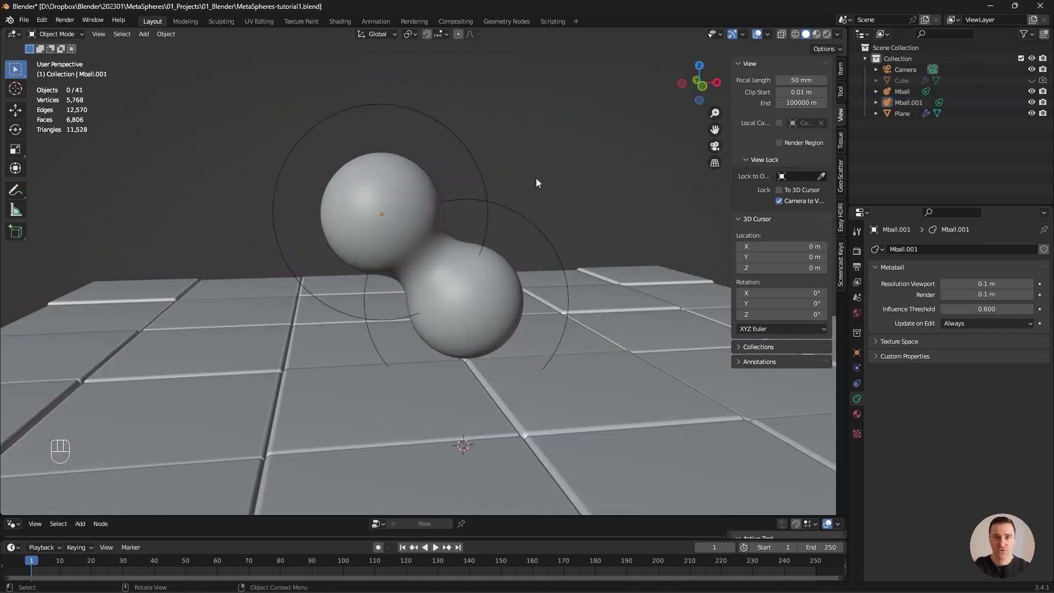
Add a metaball Capsule and slide it along the X axis into the blob, then start adding the next element.
key(shift+a)
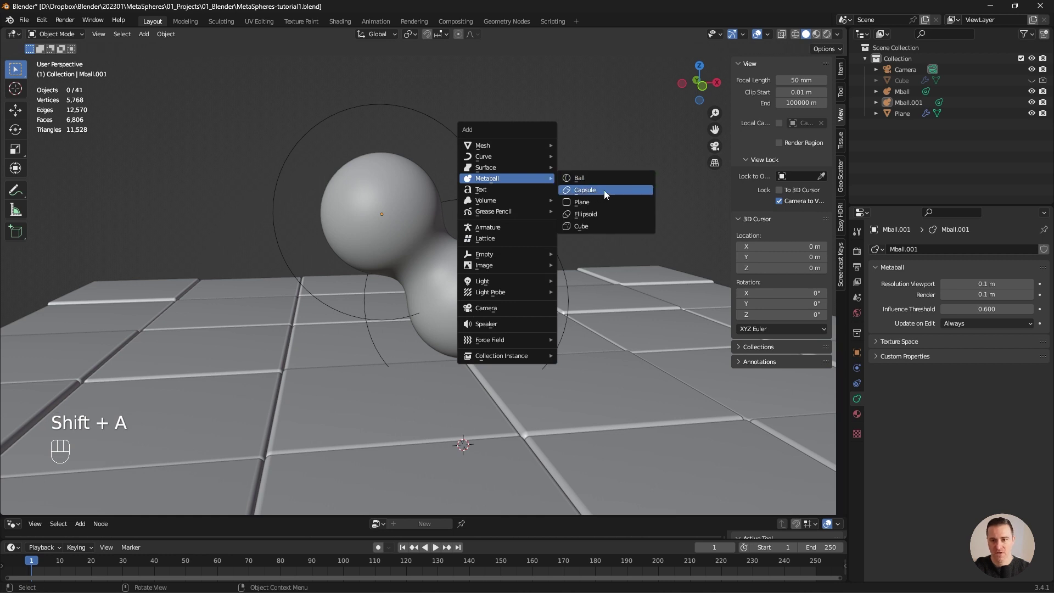
click(571, 305)
scroll(down, 3)
key(shift+a)
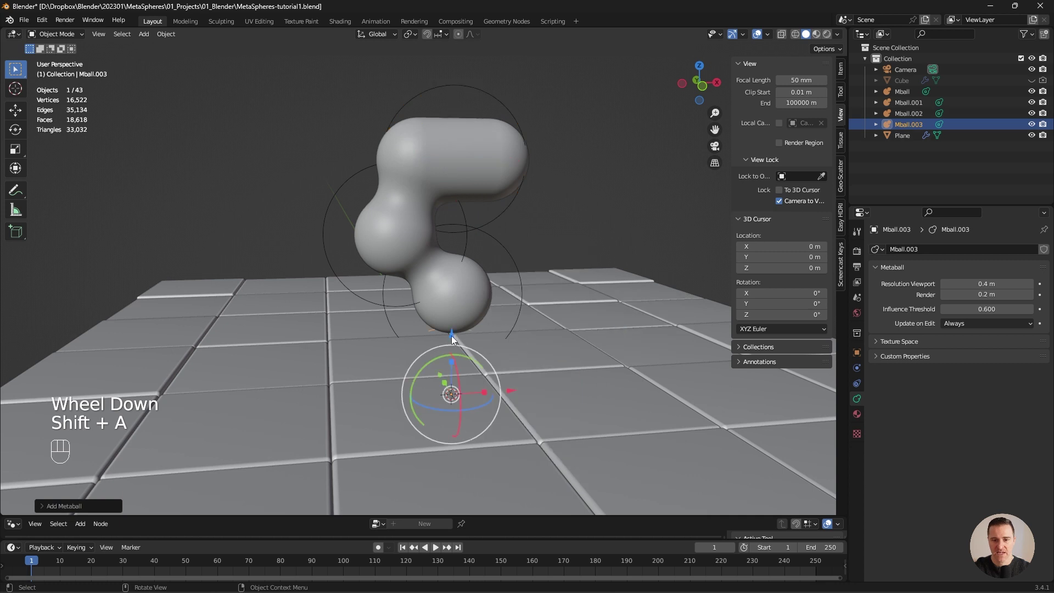
drag(464, 173, 494, 228)
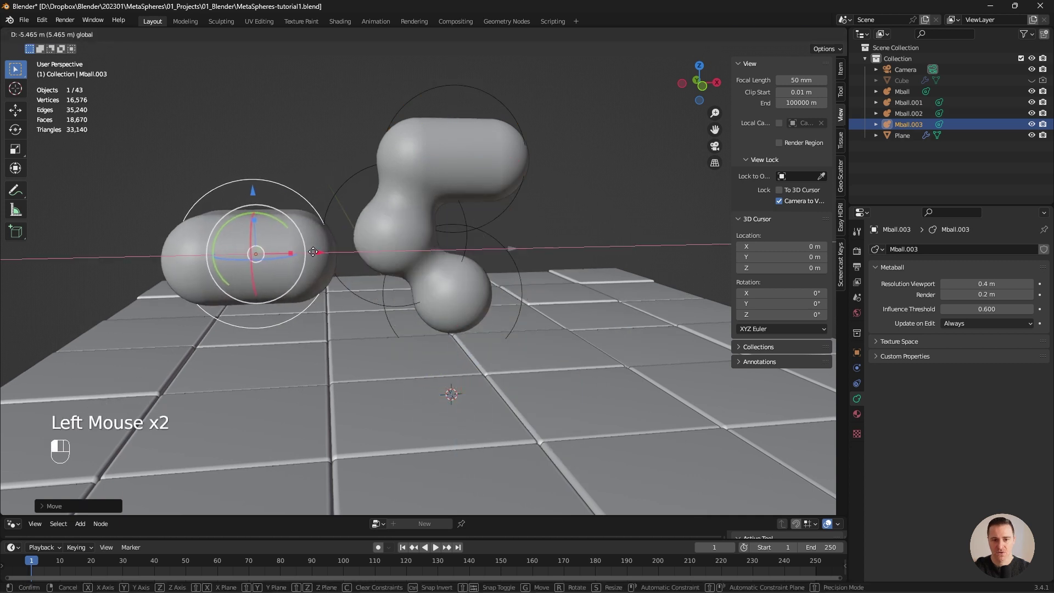
key(shift+s)
key(shift+a)
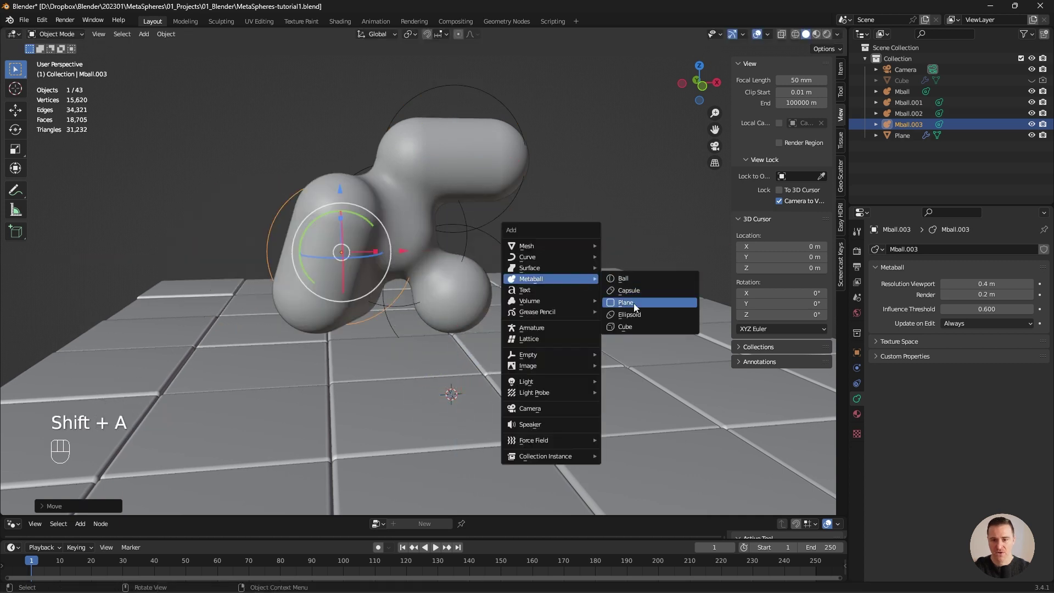
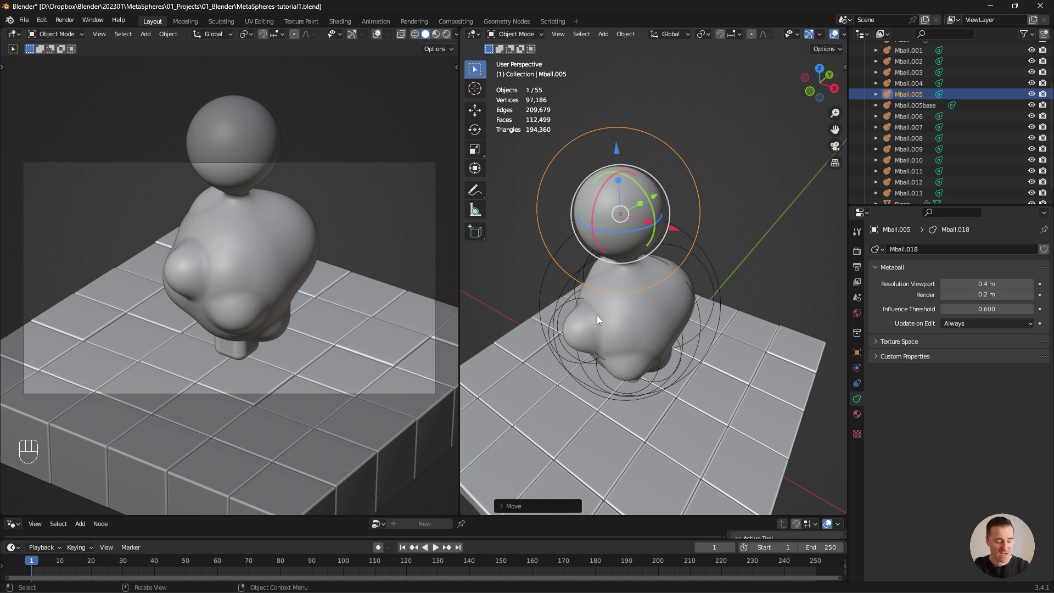
In Edit Mode, mark the active metaball element Negative and shrink it to carve a dent in the blob.
key(Tab)
key(n)
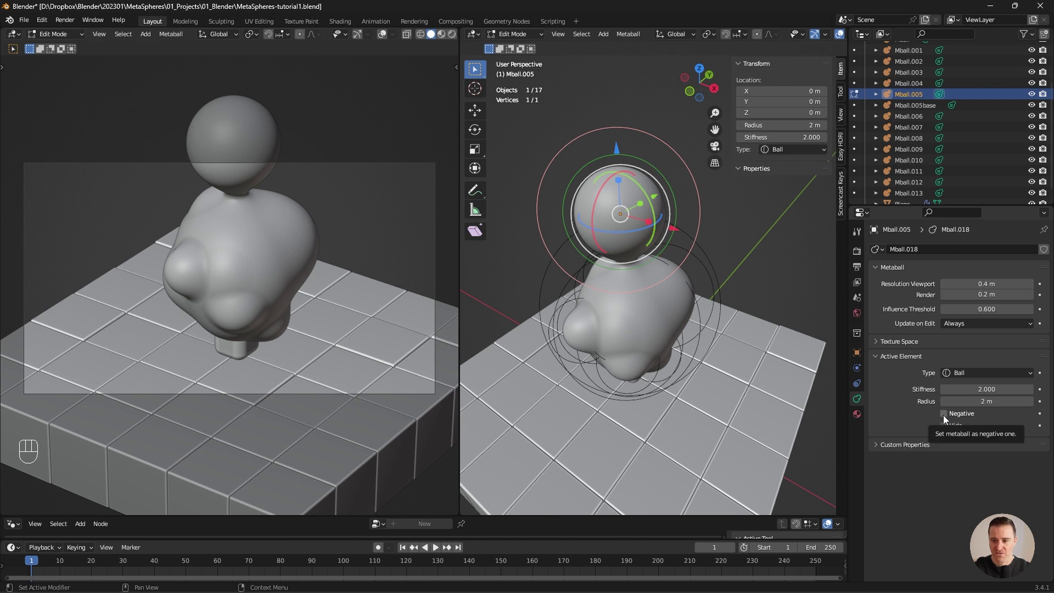
click(947, 418)
key(s)
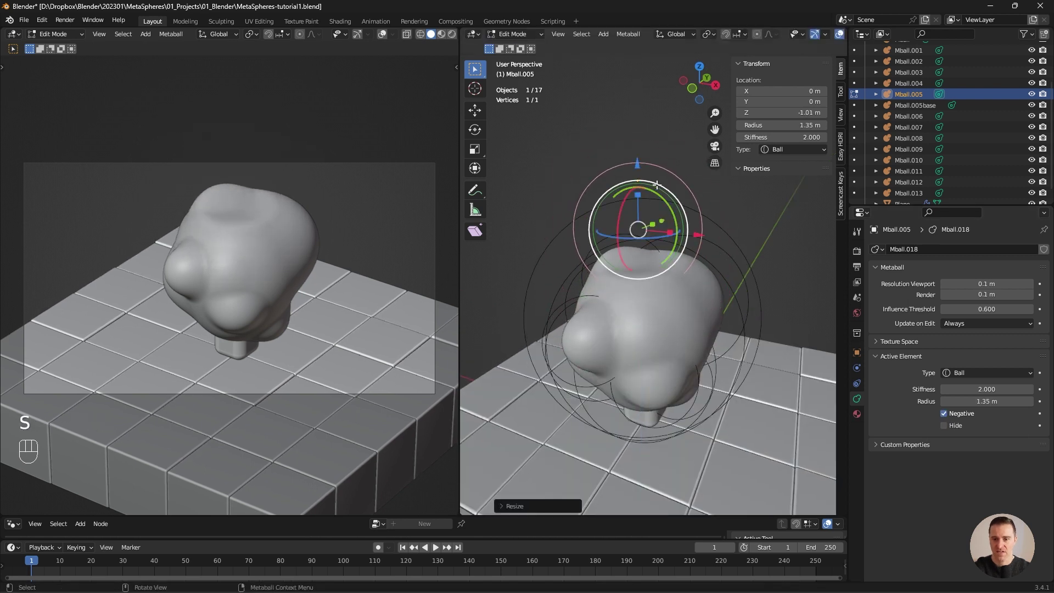
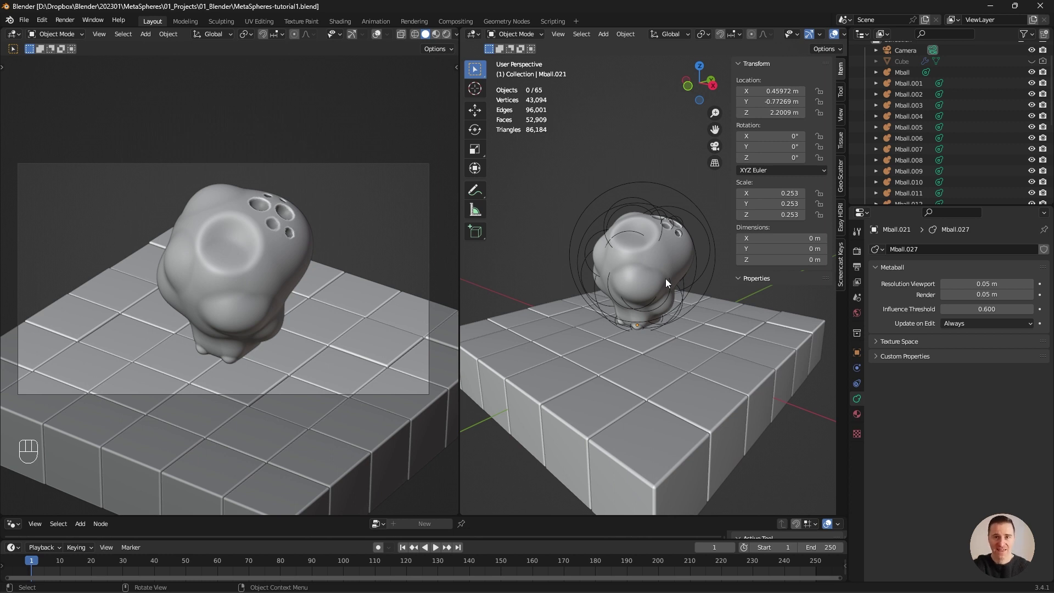
Lock the camera to the view so viewport navigation repositions the camera.
middle_click(667, 281)
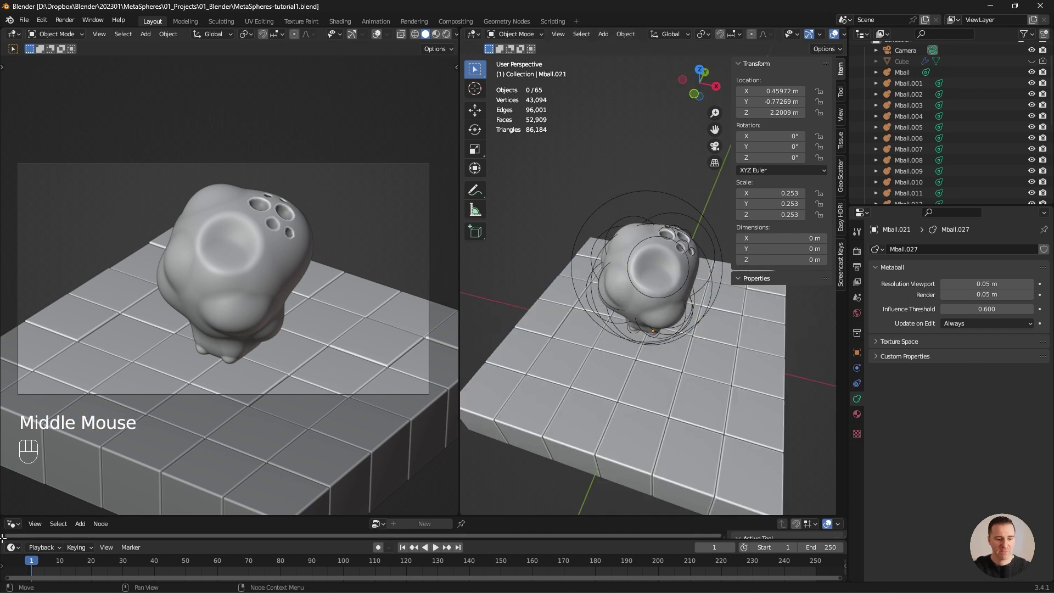
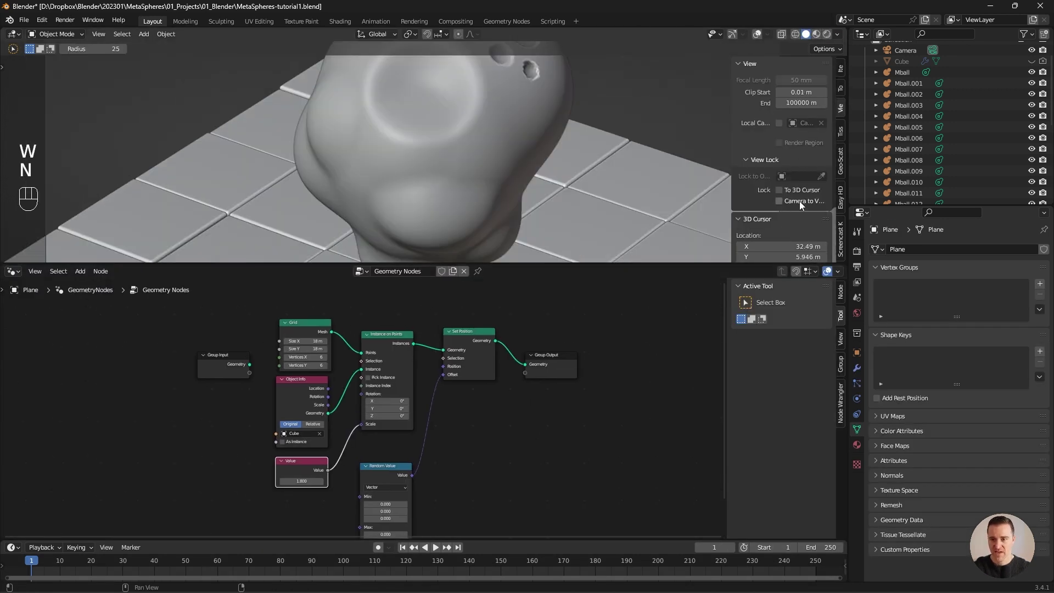
scroll(down, 3)
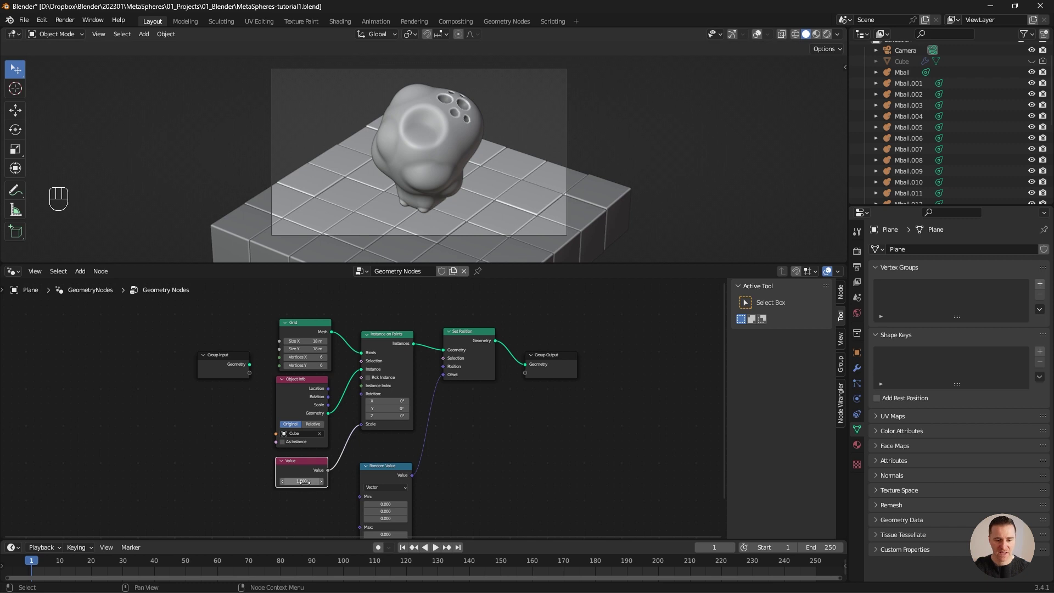
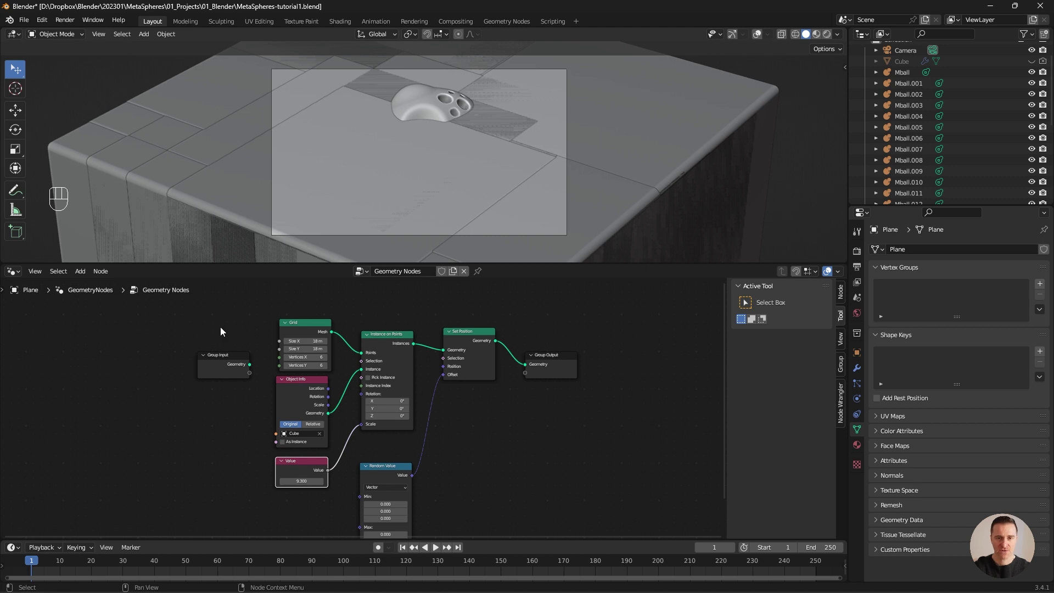
click(308, 465)
key(shift+d)
Move the camera across the floor and lower it close to the tiles beside the sculpture.
click(259, 346)
click(259, 345)
drag(263, 344, 281, 342)
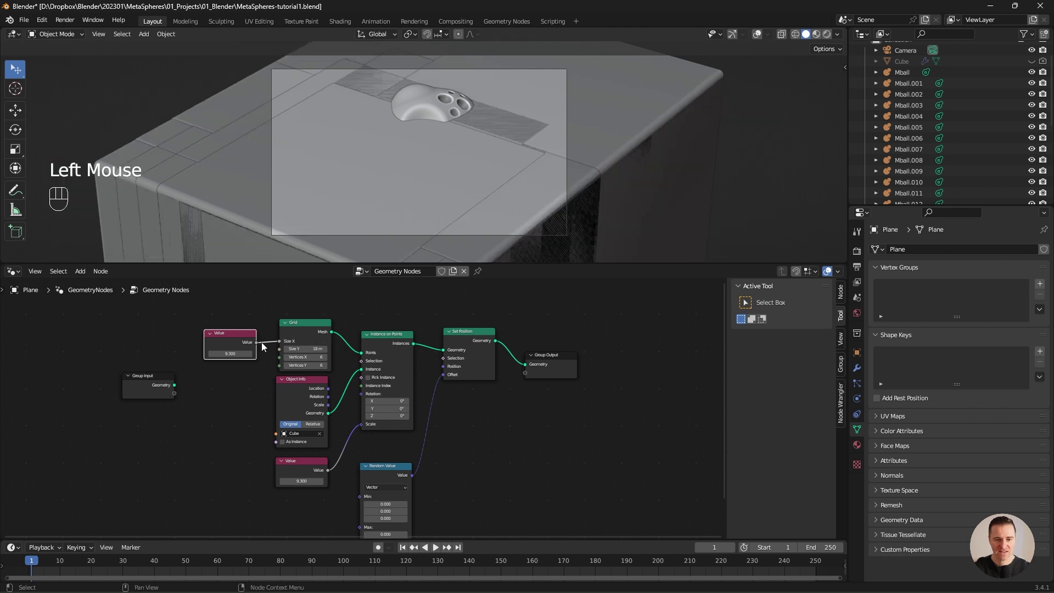
drag(259, 346, 281, 352)
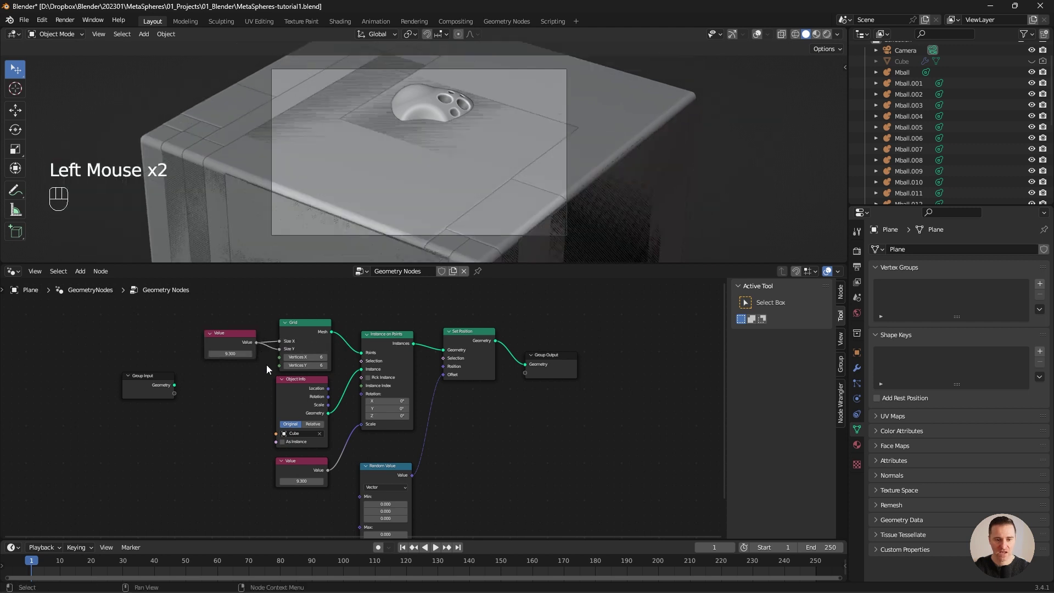
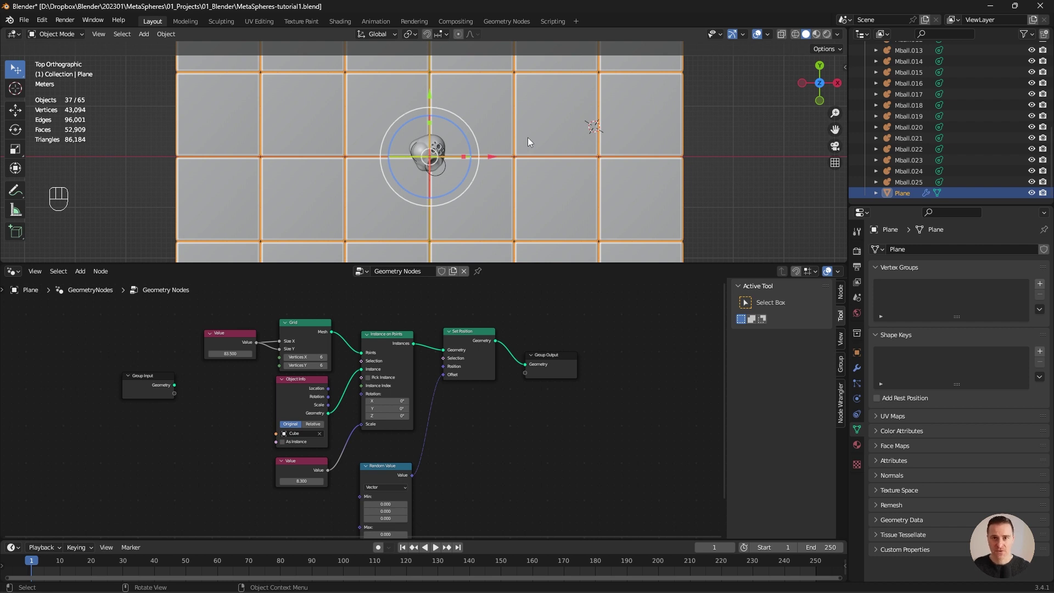
drag(547, 146, 483, 65)
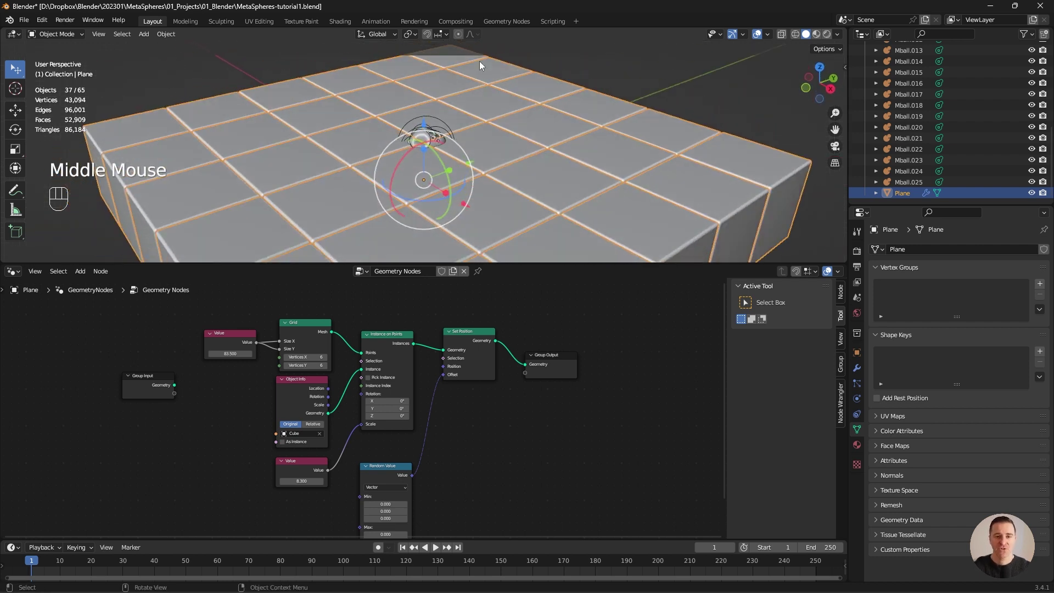
drag(427, 125, 423, 148)
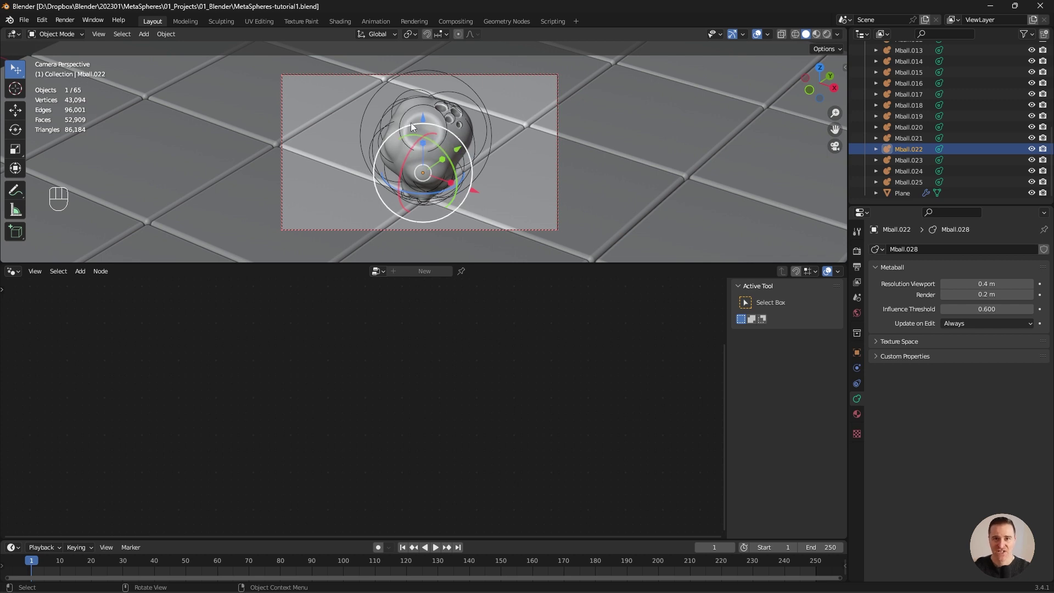
Add an Environment Texture node to the World shader, feeding the Background, beside a second 3D view.
drag(19, 276, 46, 377)
click(63, 295)
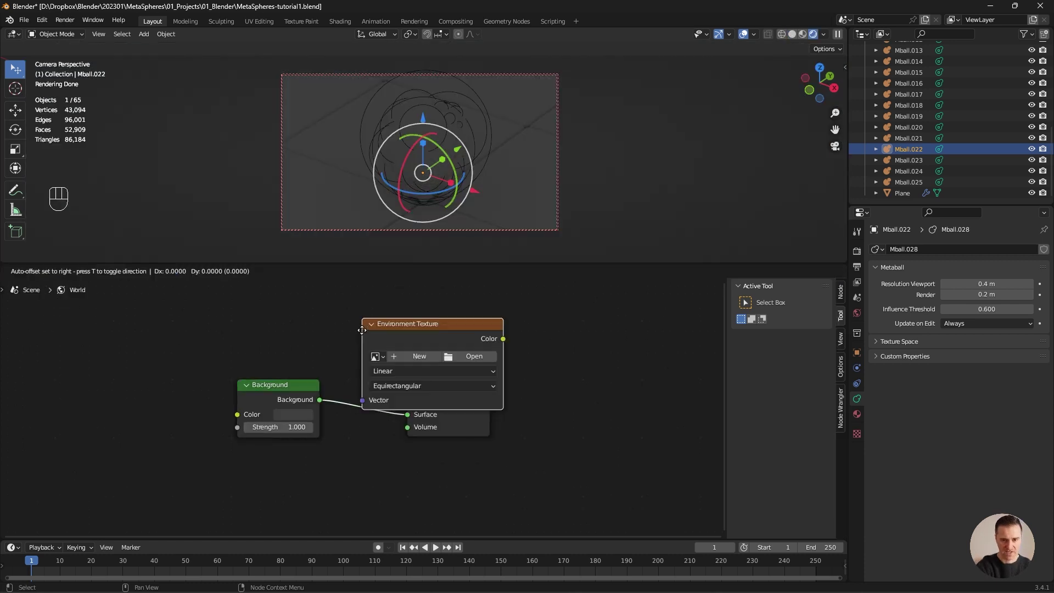
click(118, 381)
key(ctrl+t)
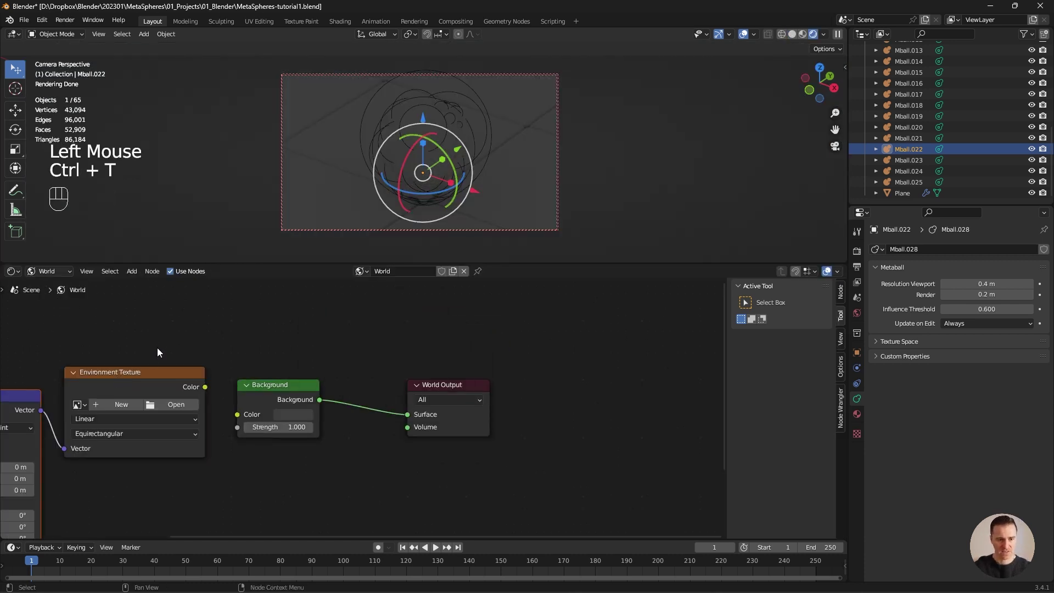
scroll(down, 3)
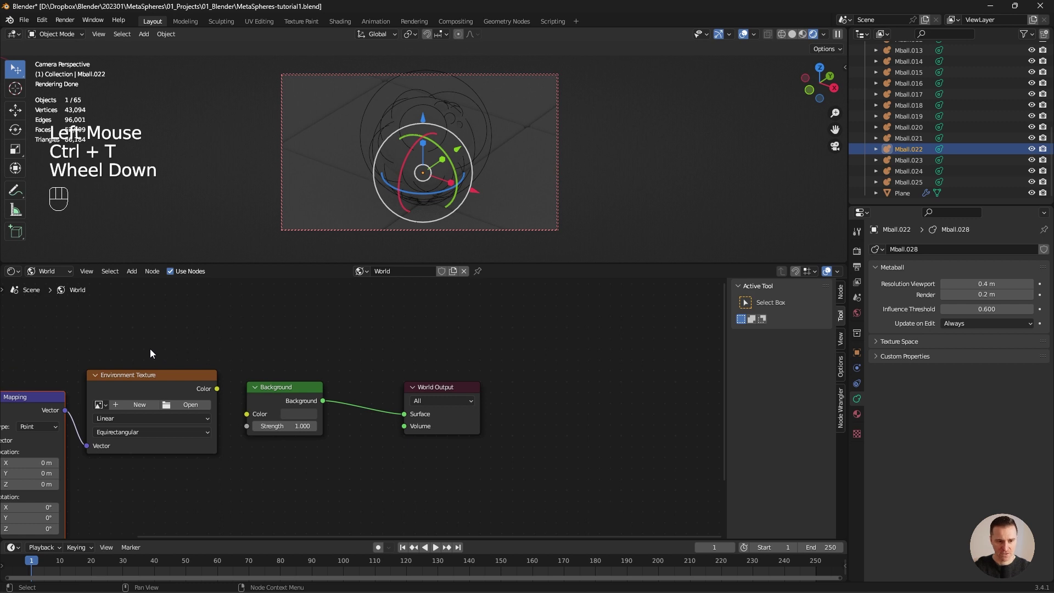
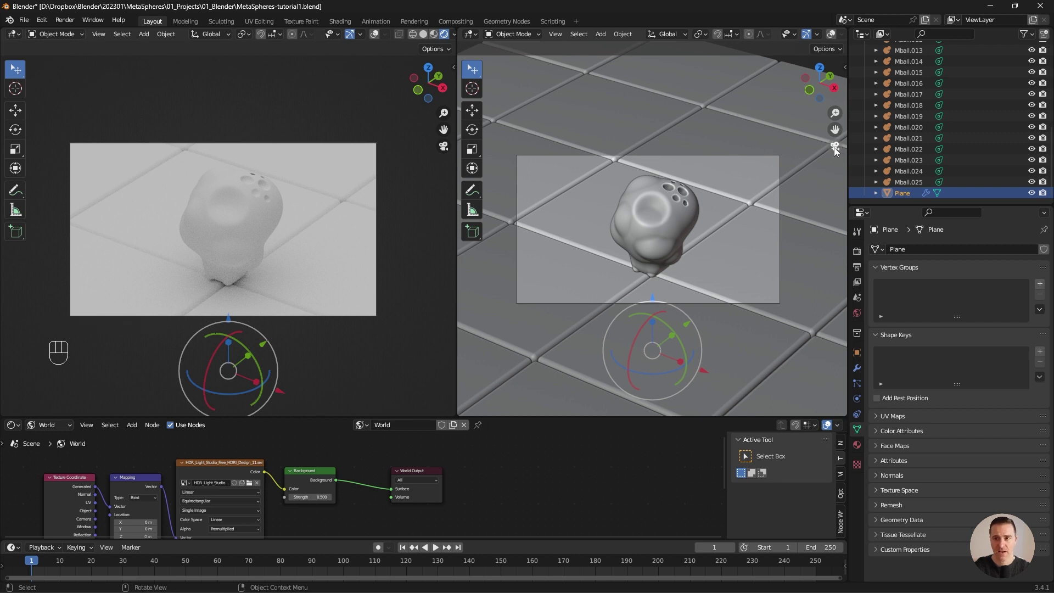
Set the second 3D view to look straight down on the tile floor.
click(654, 276)
middle_click(654, 276)
scroll(up, 3)
key(g)
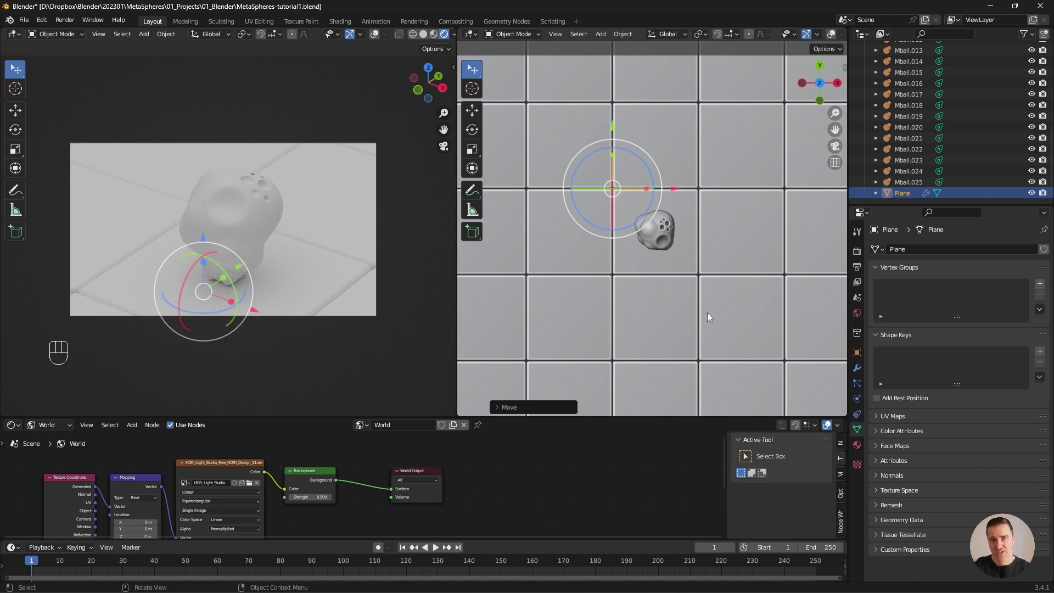
Bring the concrete_wall_007 material sphere from the asset library onto the floor centre.
drag(40, 467, 42, 521)
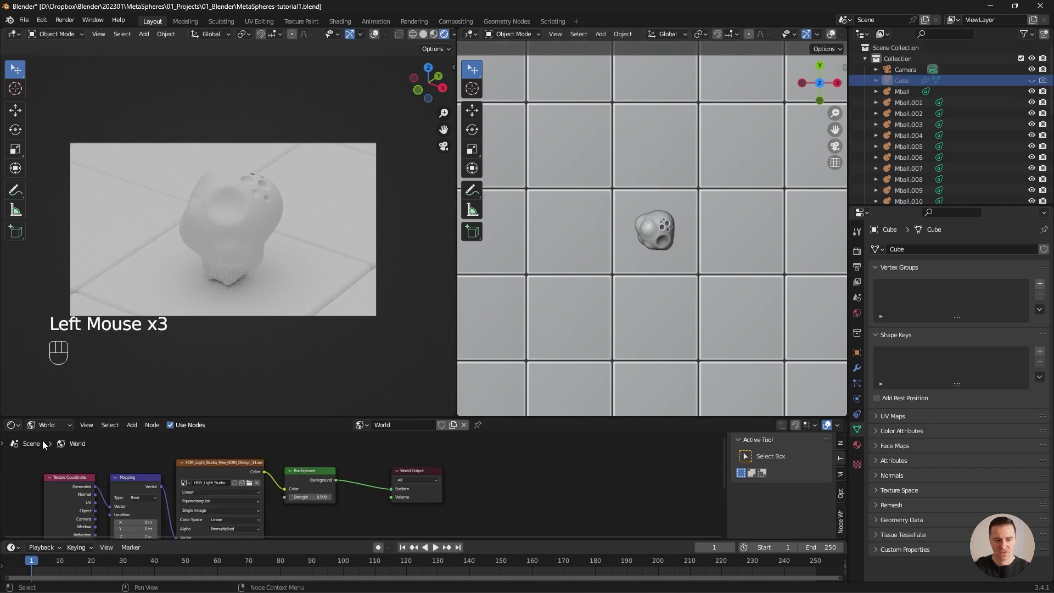
click(46, 435)
drag(56, 430, 65, 444)
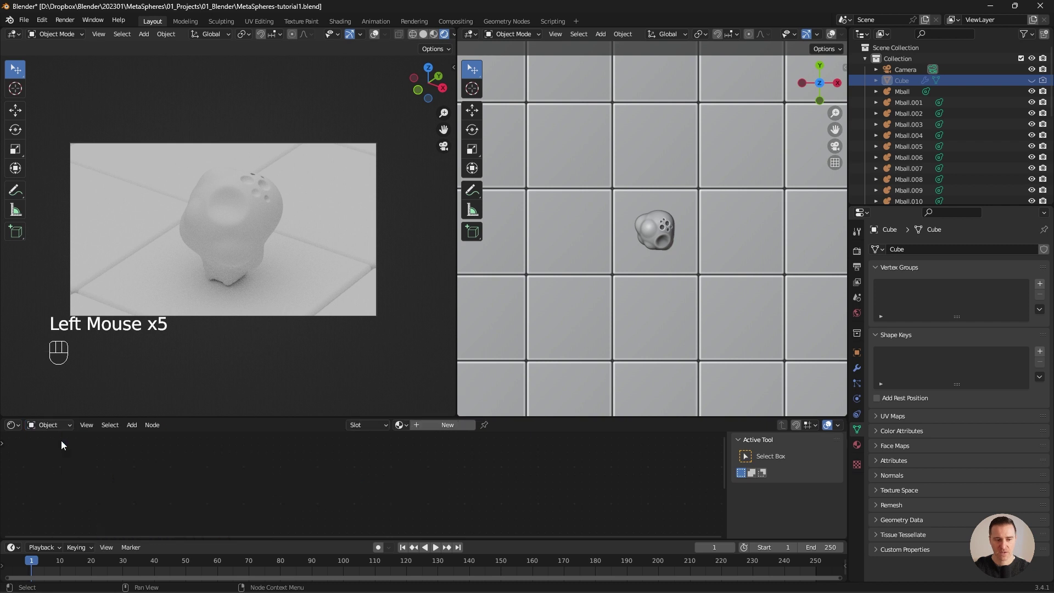
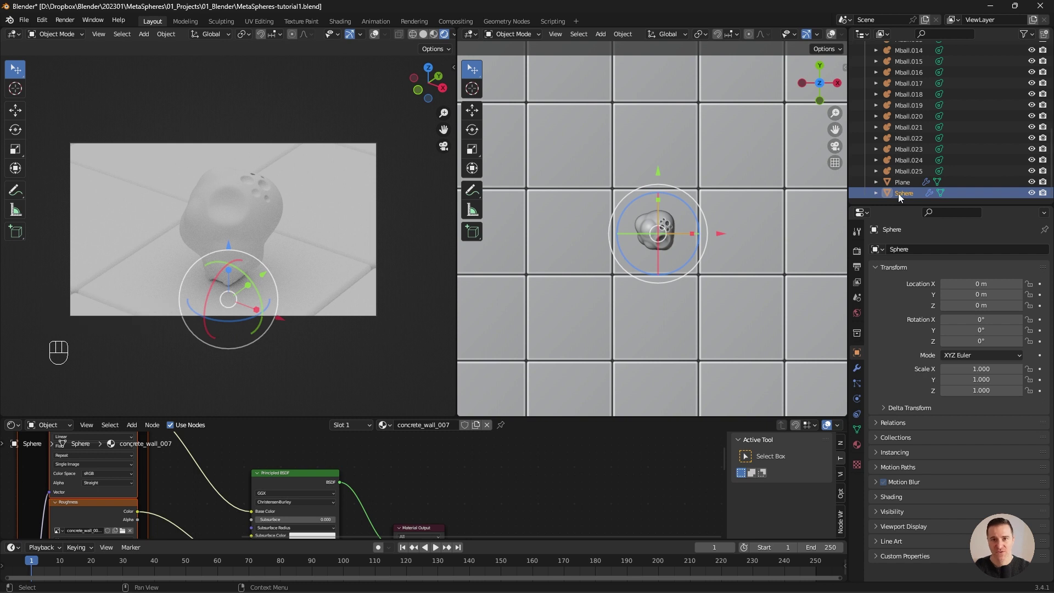
Link the sphere's concrete_wall_007 material onto the tile cube.
click(959, 308)
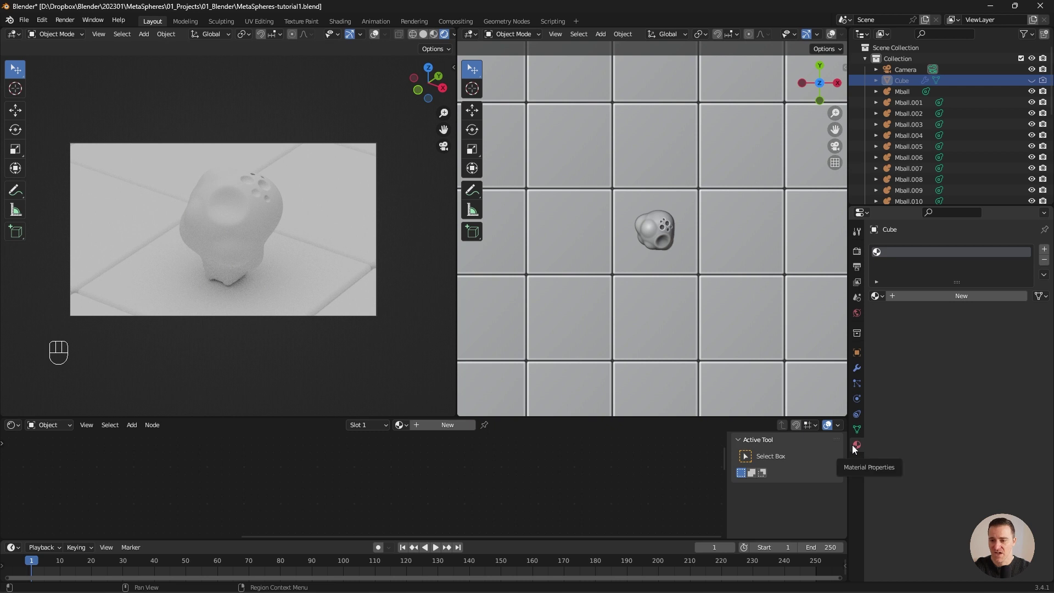
drag(884, 298, 953, 317)
scroll(down, 3)
click(910, 199)
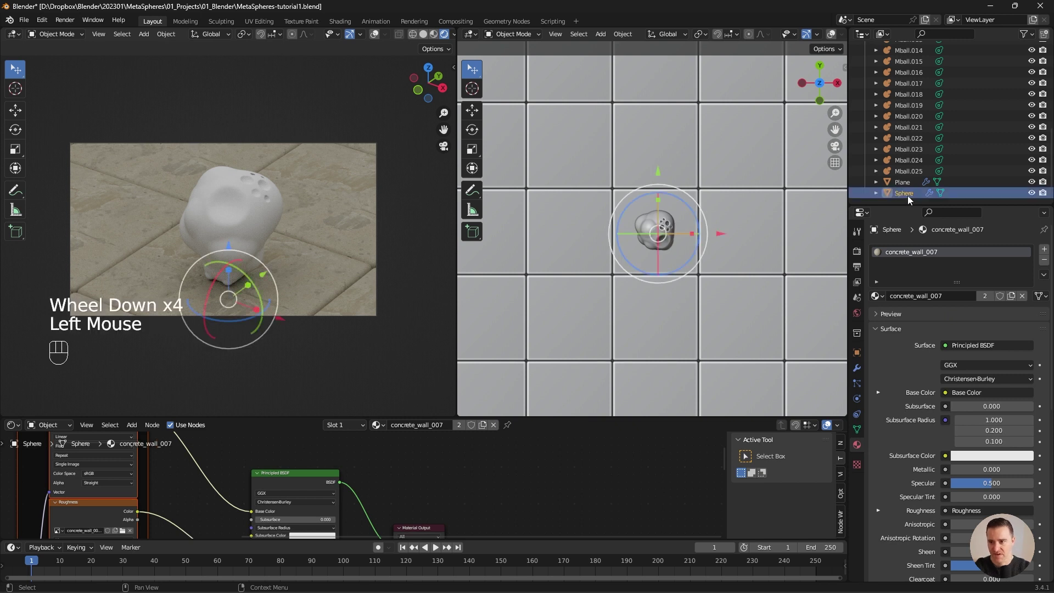
key(Delete)
Add a Subdivision modifier after the Bevel on the tile cube.
click(904, 87)
drag(897, 448, 868, 388)
Enable Adaptive Subdivision on the cube, delete the helper sphere and reselect the cube.
click(1012, 414)
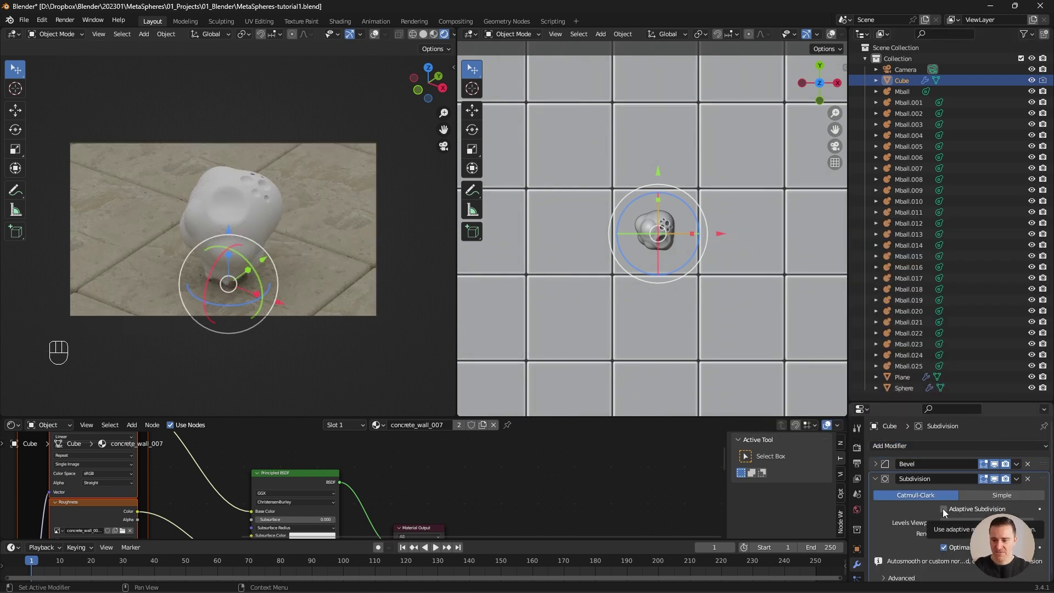
click(946, 511)
key(Delete)
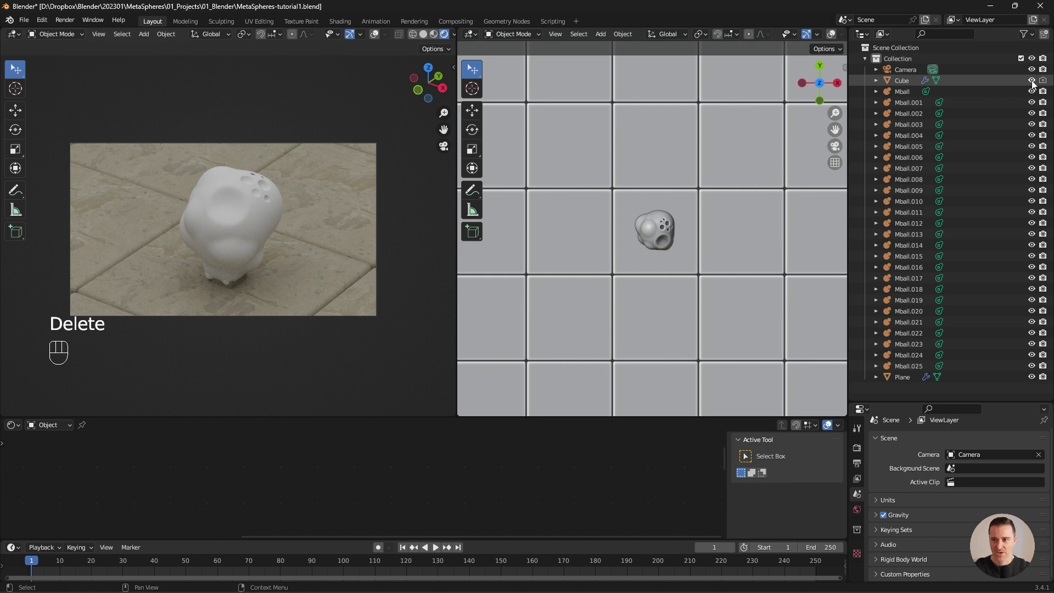
click(1035, 83)
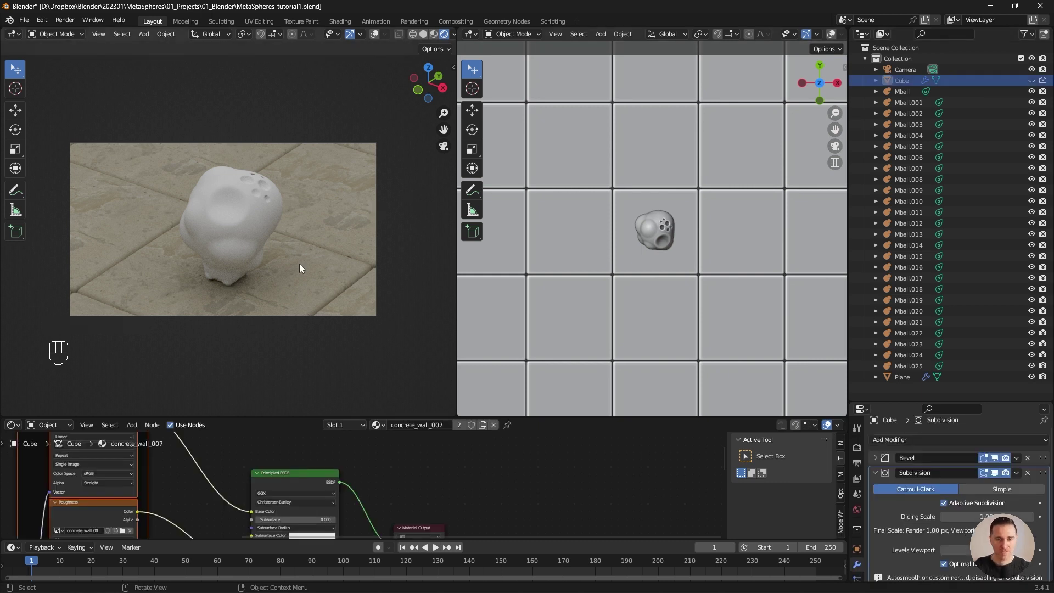
key(shift+a)
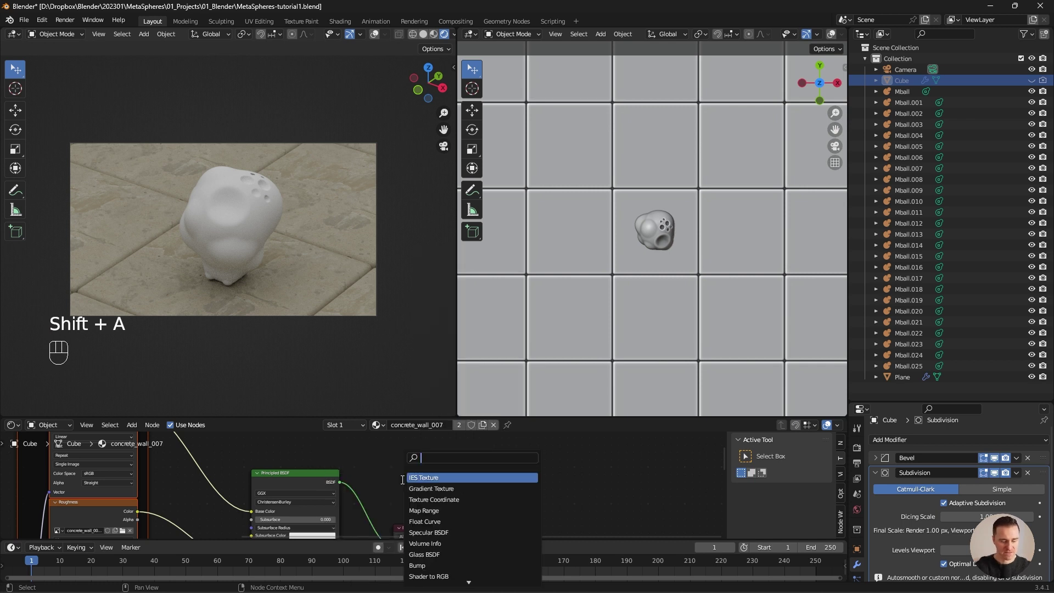